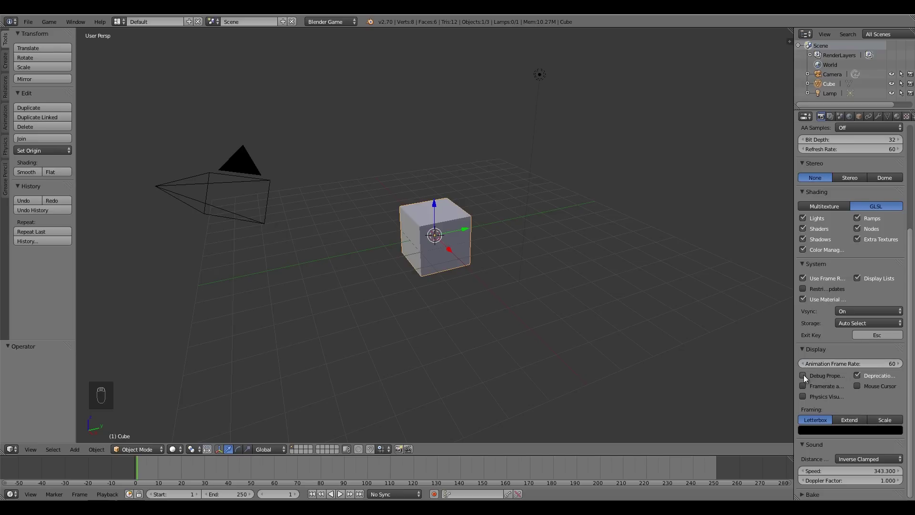
# - Enable Debug Properties in the render settings and delete the default cube and camera
pyautogui.moveTo(521, 271); pyautogui.dragTo(501, 256)
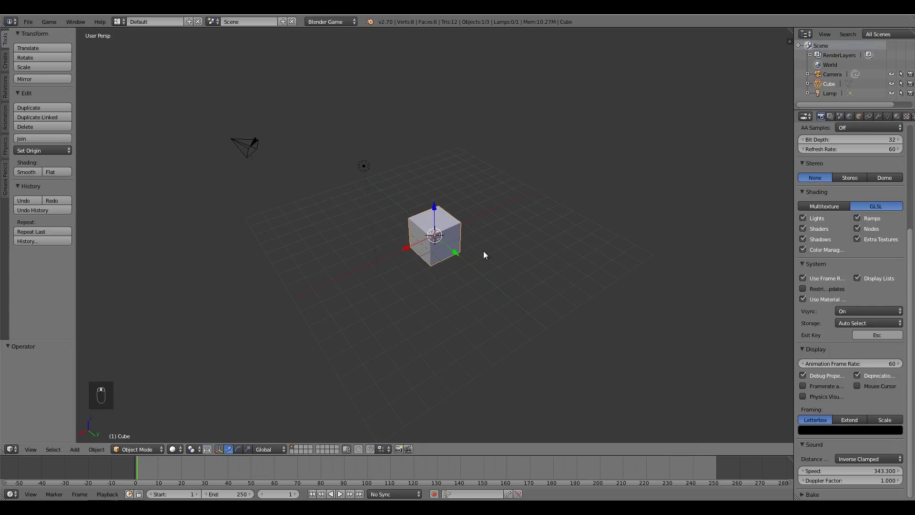
pyautogui.press('x')
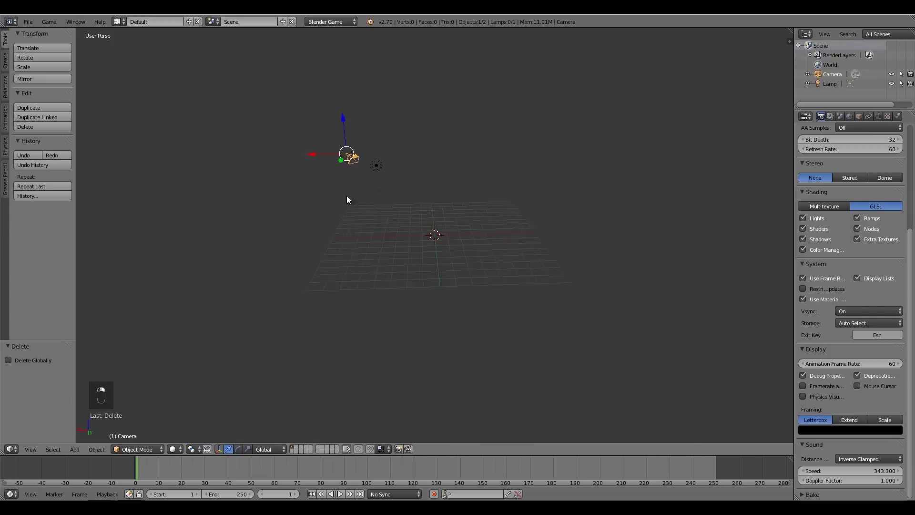
pyautogui.press('x')
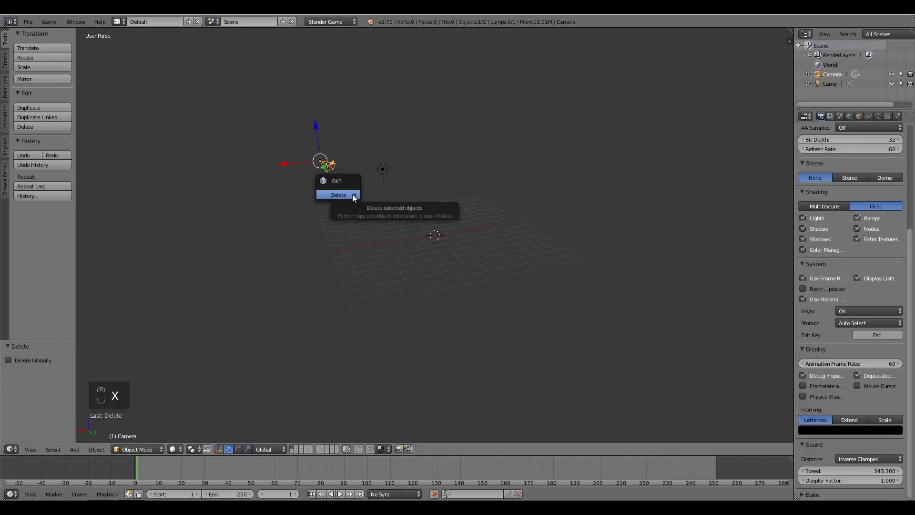
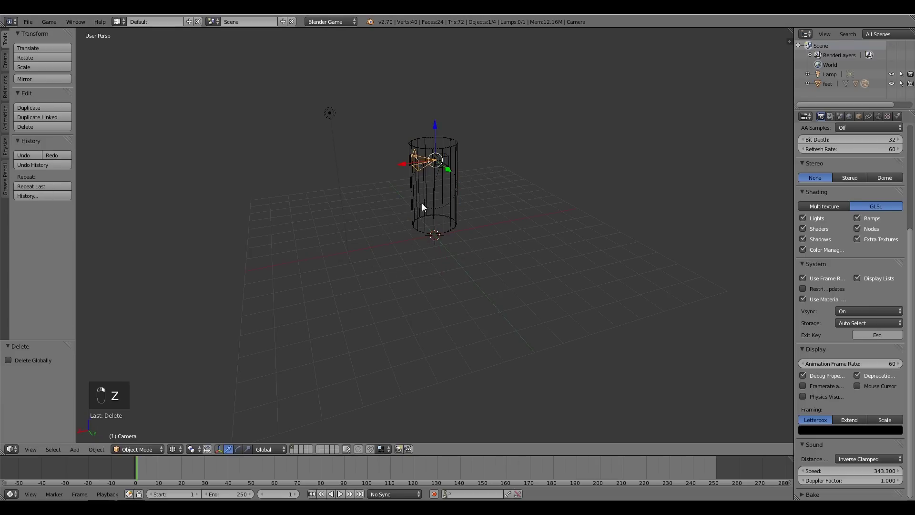
# - Orbit the view around the appended feet character and its head-mounted camera
pyautogui.moveTo(468, 273); pyautogui.dragTo(838, 153)
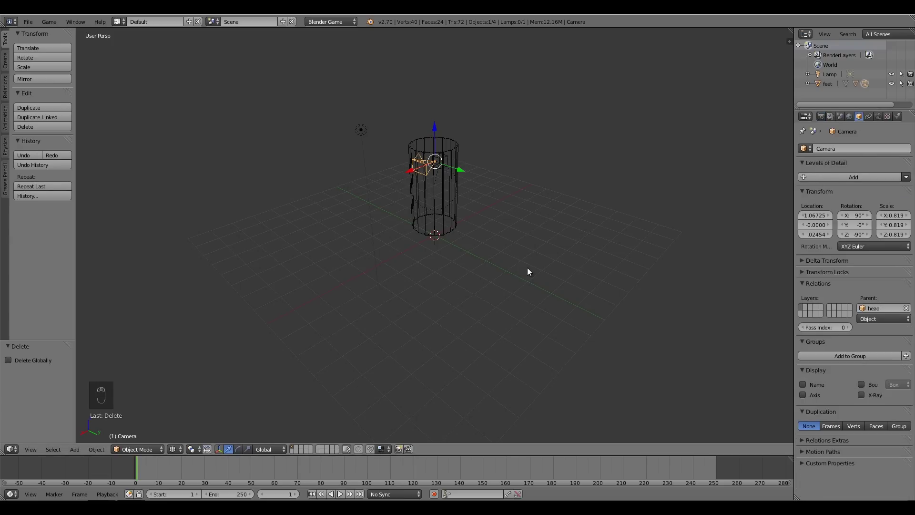
pyautogui.moveTo(574, 255); pyautogui.dragTo(416, 338)
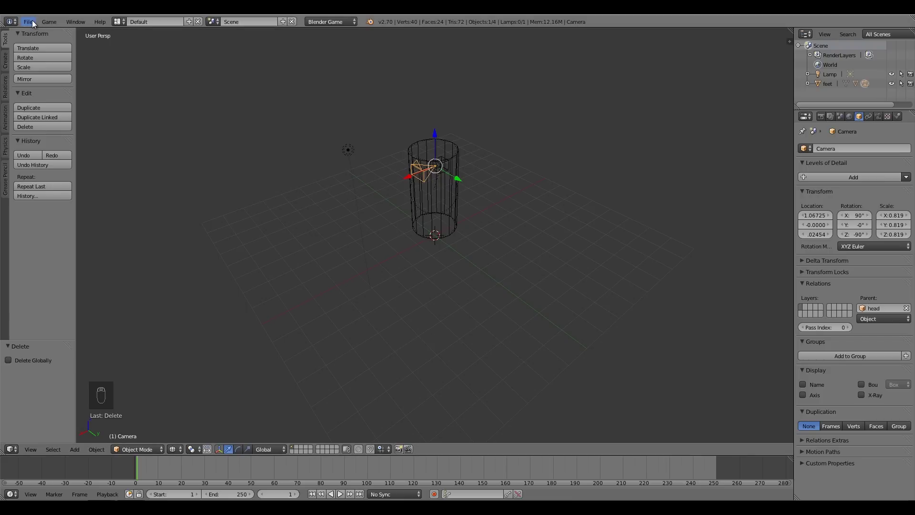
# - Start File > Append to bring in the checkered ground plane from another .blend file
pyautogui.moveTo(35, 24); pyautogui.dragTo(56, 174)
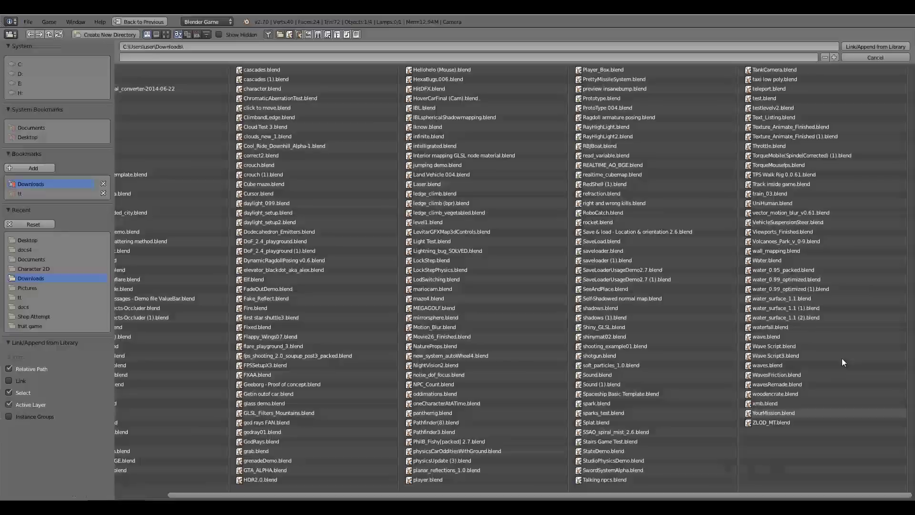
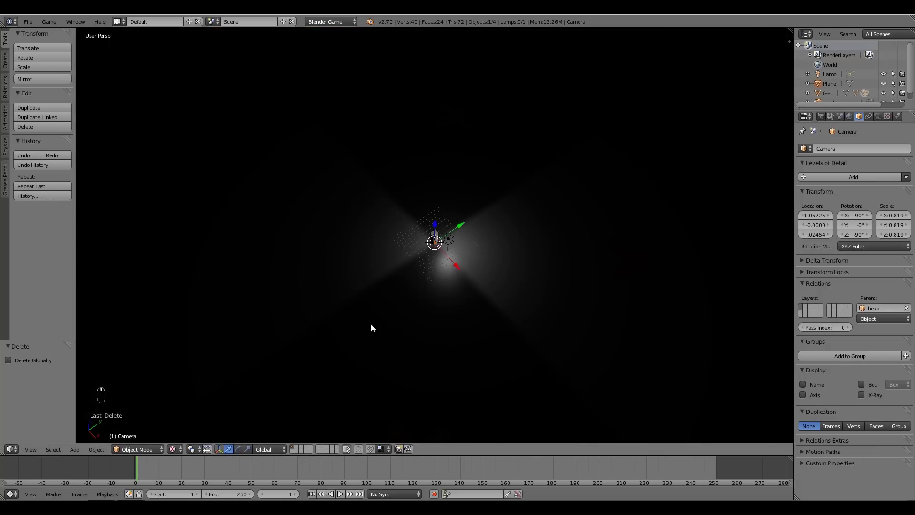
# - Orbit the view to look down over the appended ground plane and hemi-lit scene
pyautogui.moveTo(463, 225); pyautogui.dragTo(473, 227)
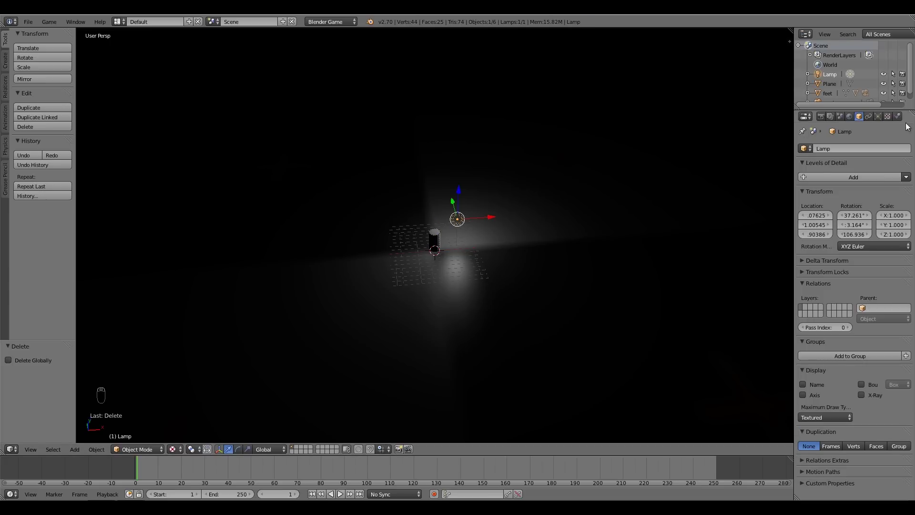
pyautogui.moveTo(880, 117); pyautogui.dragTo(879, 253)
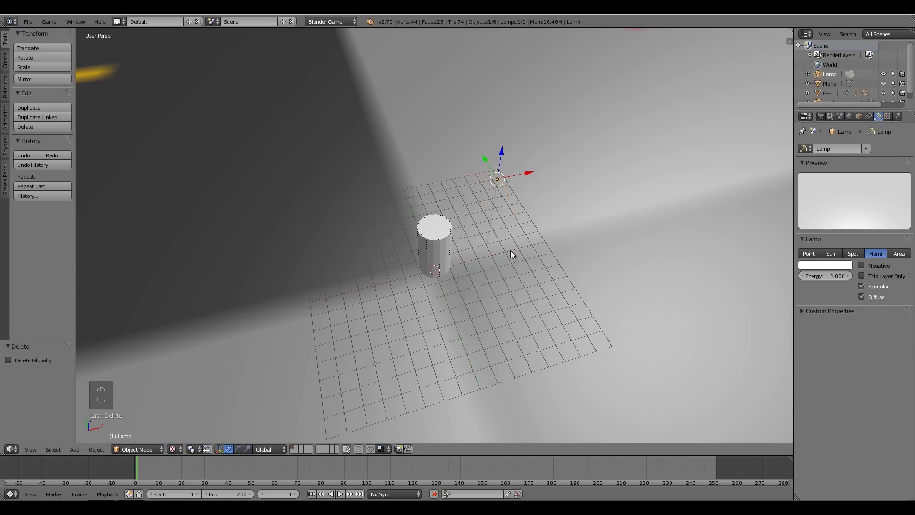
# - Add a new mesh plane, raise it above the ground along Z and scale it up very large
pyautogui.press('shift+a')
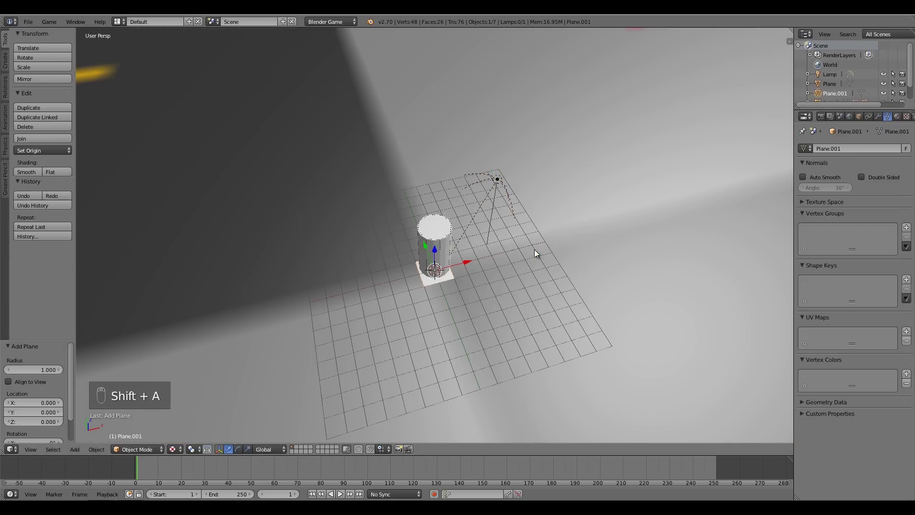
pyautogui.moveTo(463, 267); pyautogui.dragTo(450, 273)
pyautogui.moveTo(464, 238); pyautogui.dragTo(326, 265)
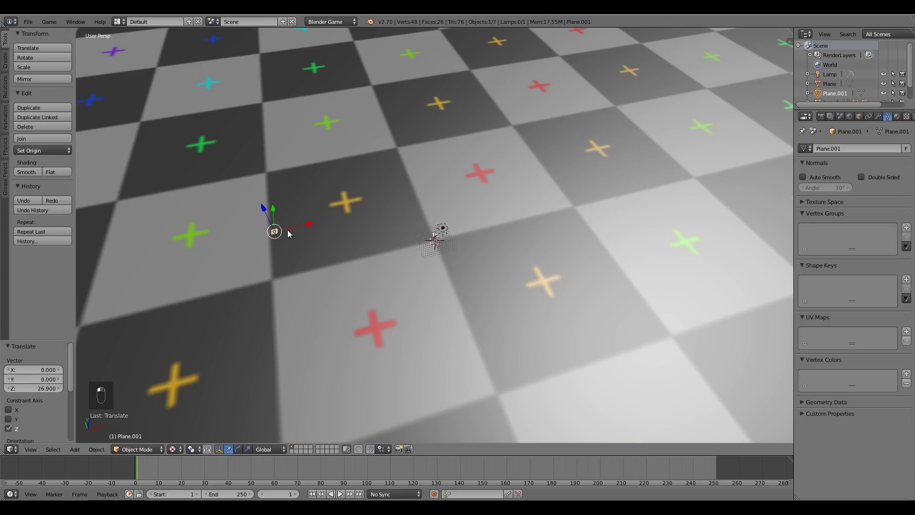
pyautogui.press('s')
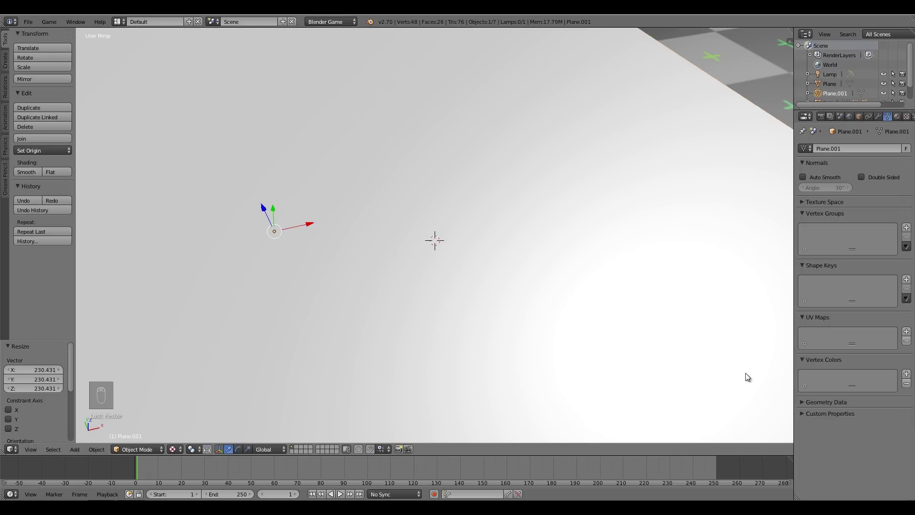
pyautogui.click(502, 347)
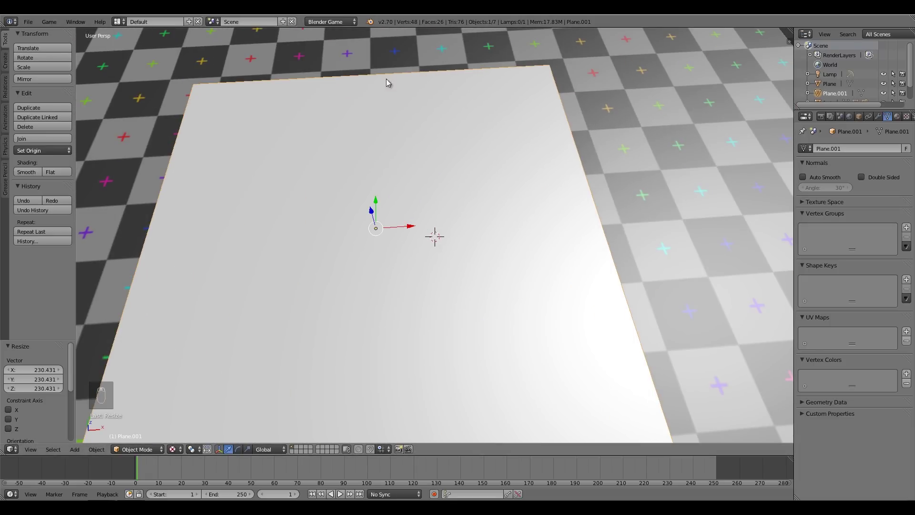
# - Rescale the white plane to a smaller size and orbit to check it over the ground
pyautogui.press('s')
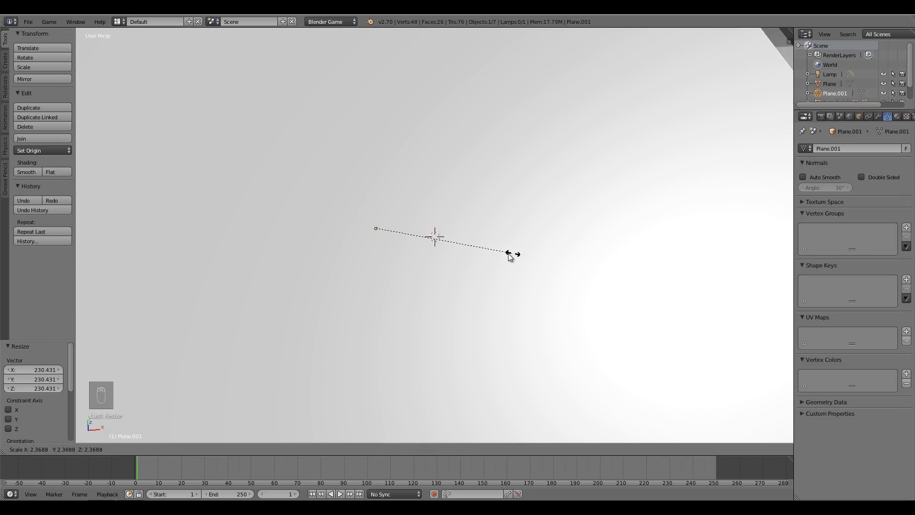
pyautogui.moveTo(469, 253); pyautogui.dragTo(519, 294)
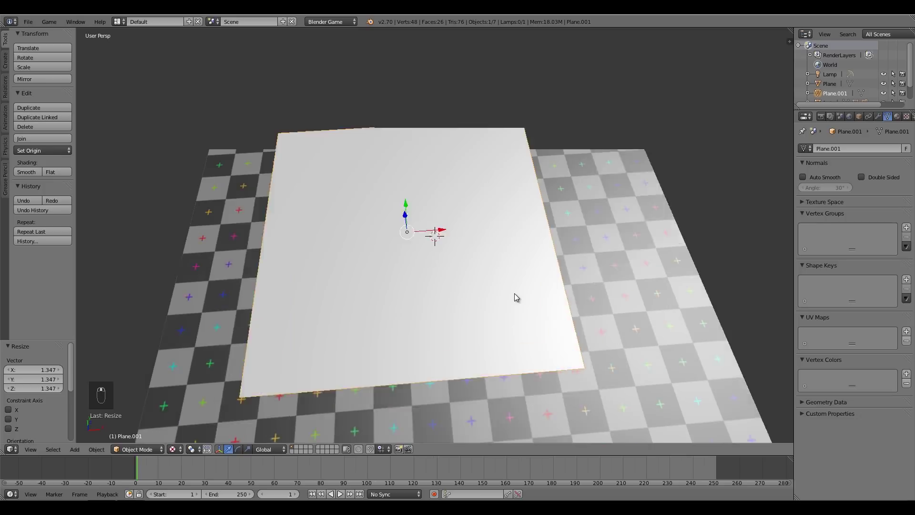
pyautogui.middleClick(492, 269)
pyautogui.middleClick(479, 249)
pyautogui.middleClick(476, 241)
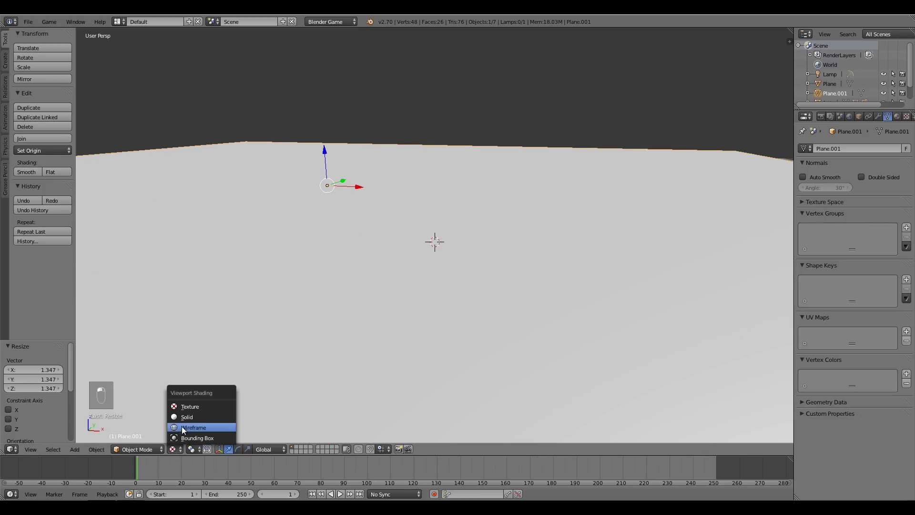
pyautogui.moveTo(429, 319); pyautogui.dragTo(885, 223)
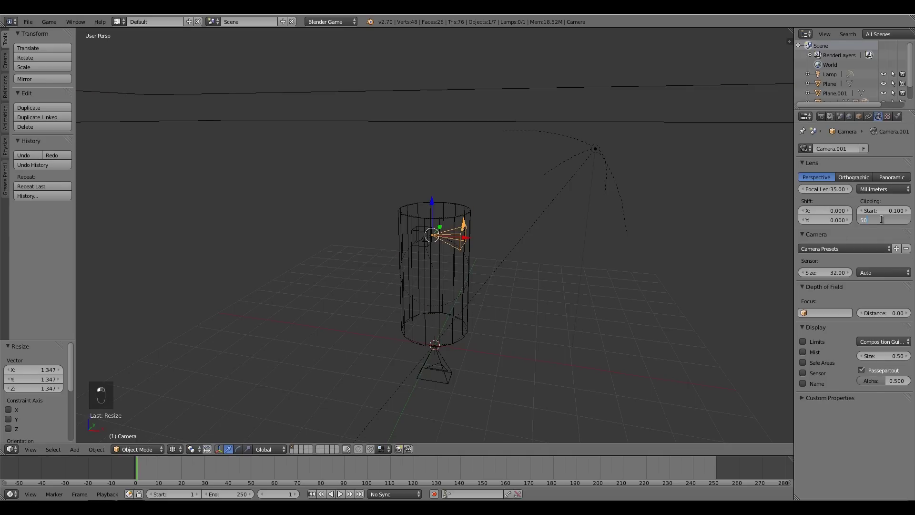
# - Set the camera's clipping End distance to 500
pyautogui.moveTo(438, 170); pyautogui.dragTo(399, 225)
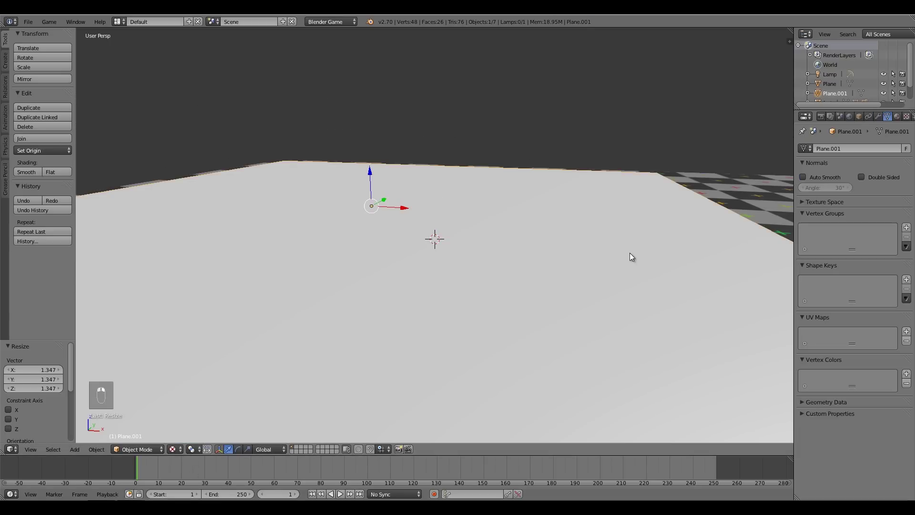
# - Inspect both planes from several angles and rename the white plane to 'ground'
pyautogui.moveTo(524, 276); pyautogui.dragTo(442, 247)
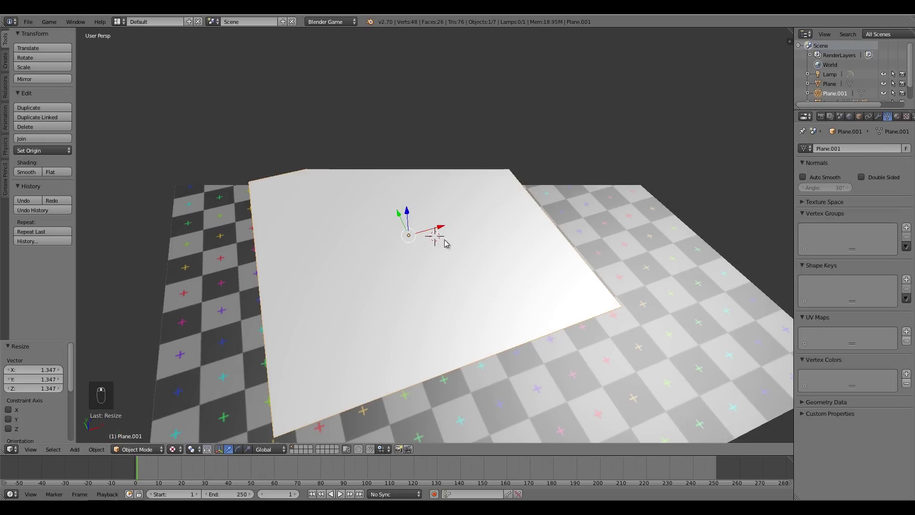
pyautogui.middleClick(451, 241)
pyautogui.moveTo(224, 208); pyautogui.dragTo(586, 311)
pyautogui.moveTo(585, 311); pyautogui.dragTo(561, 282)
pyautogui.middleClick(526, 279)
pyautogui.middleClick(514, 278)
pyautogui.moveTo(539, 268); pyautogui.dragTo(591, 279)
pyautogui.press('s')
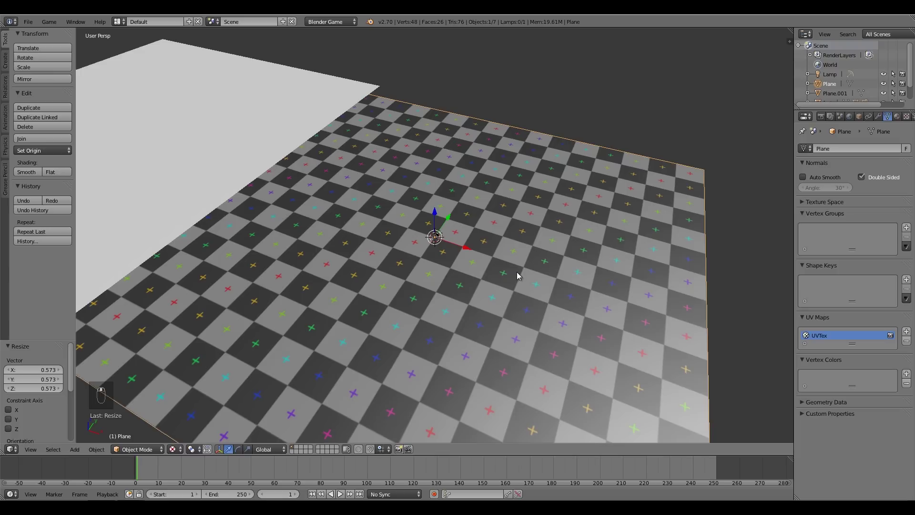
pyautogui.middleClick(559, 279)
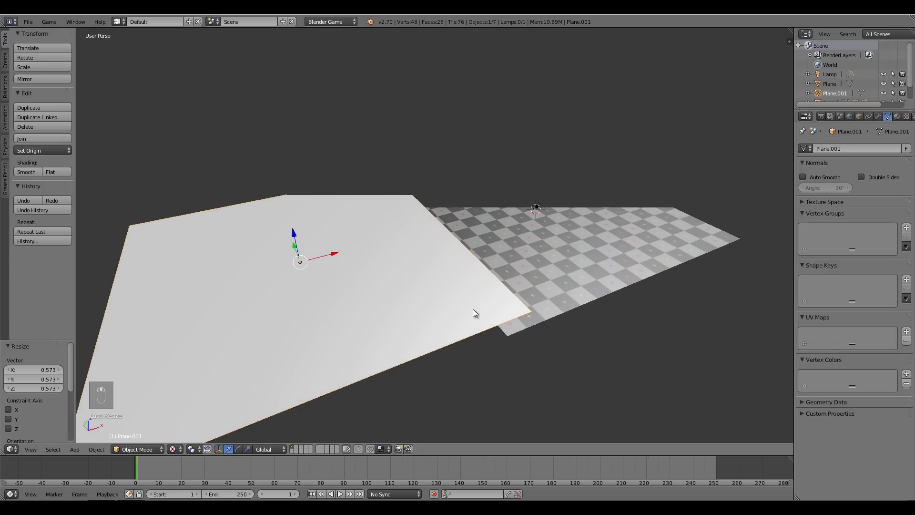
pyautogui.moveTo(863, 120); pyautogui.dragTo(844, 149)
pyautogui.click(600, 242)
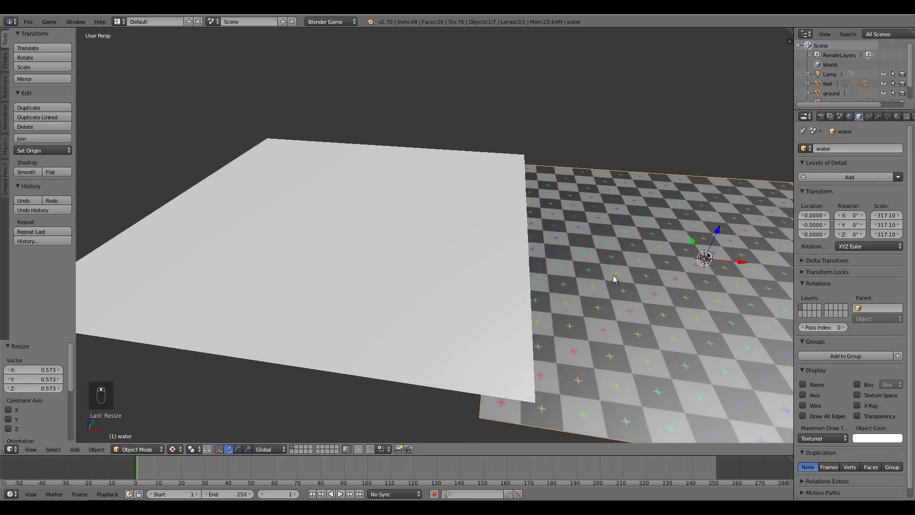
# - Move and stretch the checkered ground plane along X and lower it to about Z -5.87
pyautogui.click(407, 218)
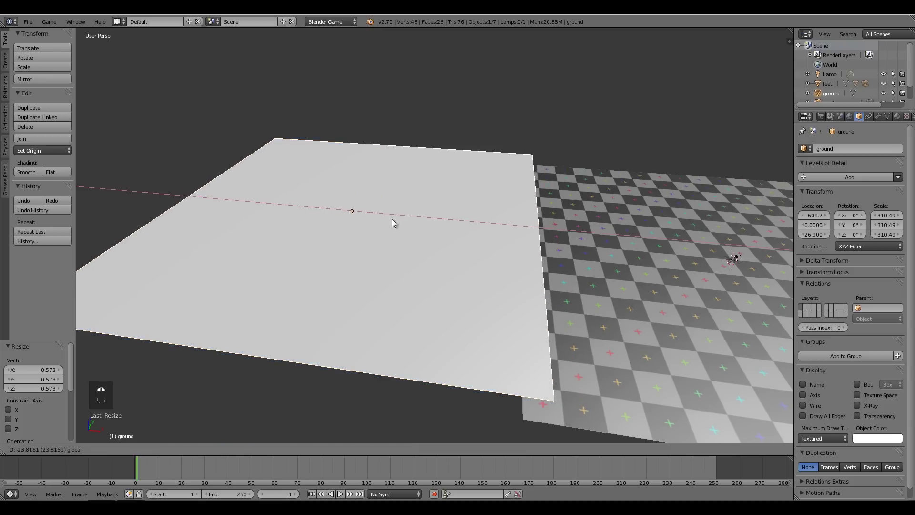
pyautogui.press('s')
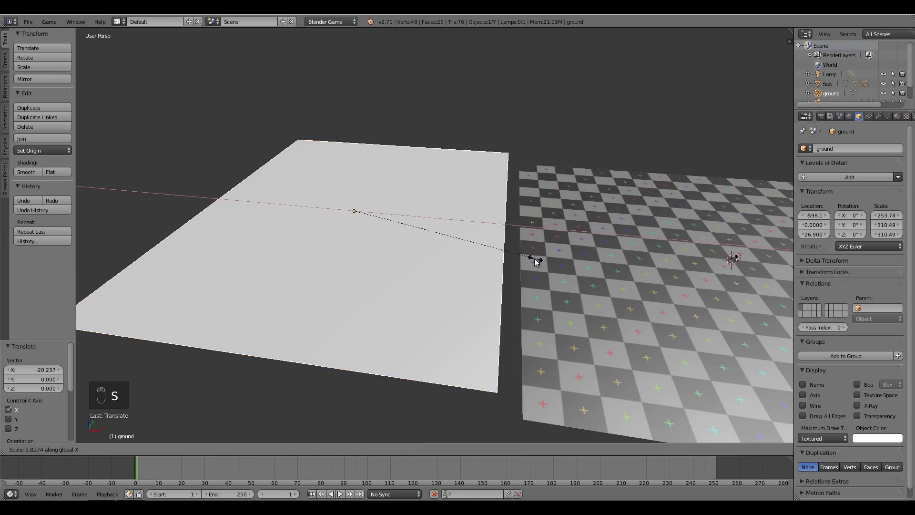
pyautogui.press('s')
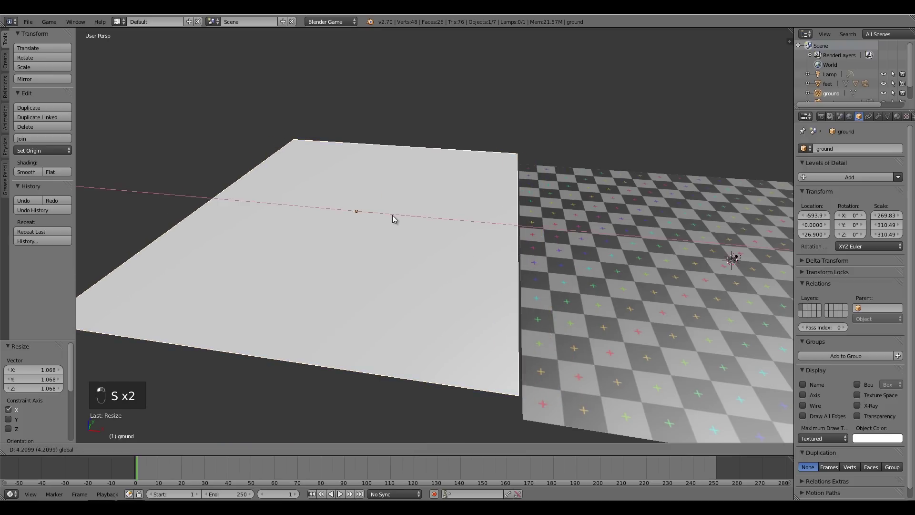
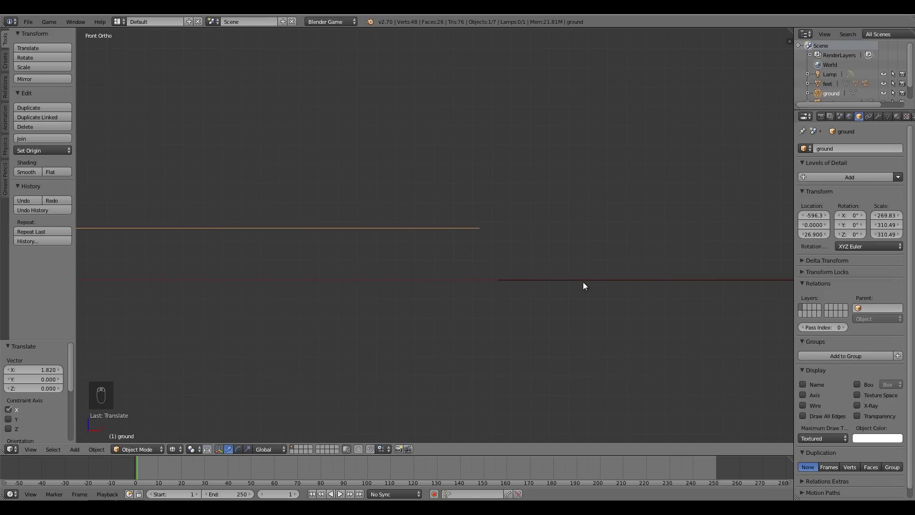
pyautogui.moveTo(585, 283); pyautogui.dragTo(460, 250)
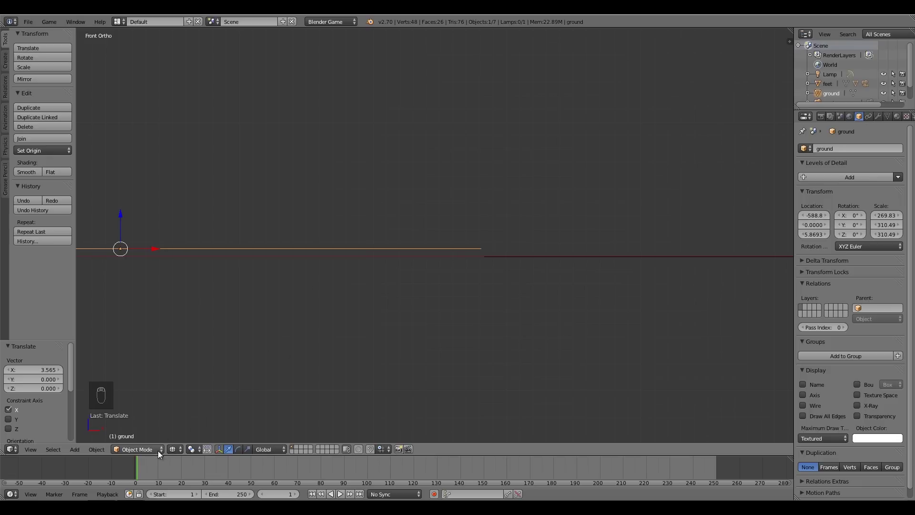
# - In Edit Mode, select the ground's outer edge and extrude it downward in front view into a slope
pyautogui.press('Tab')
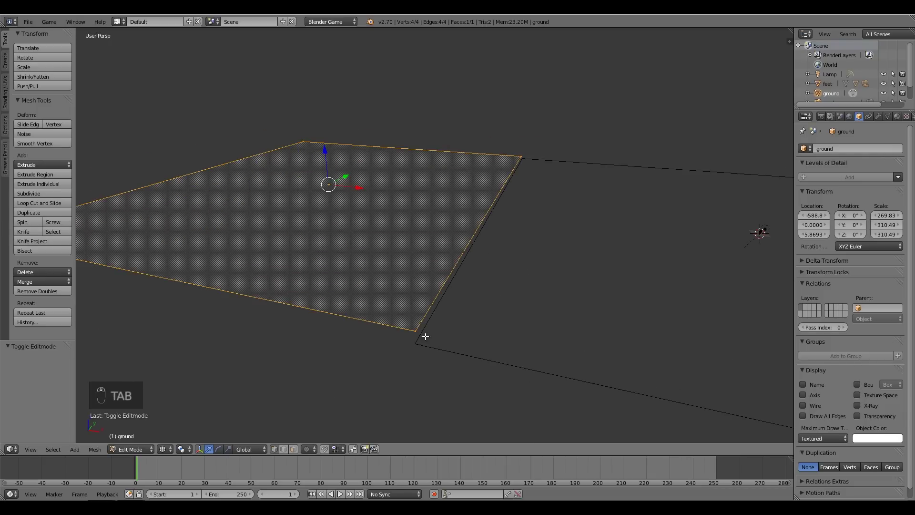
pyautogui.moveTo(415, 325); pyautogui.dragTo(523, 152)
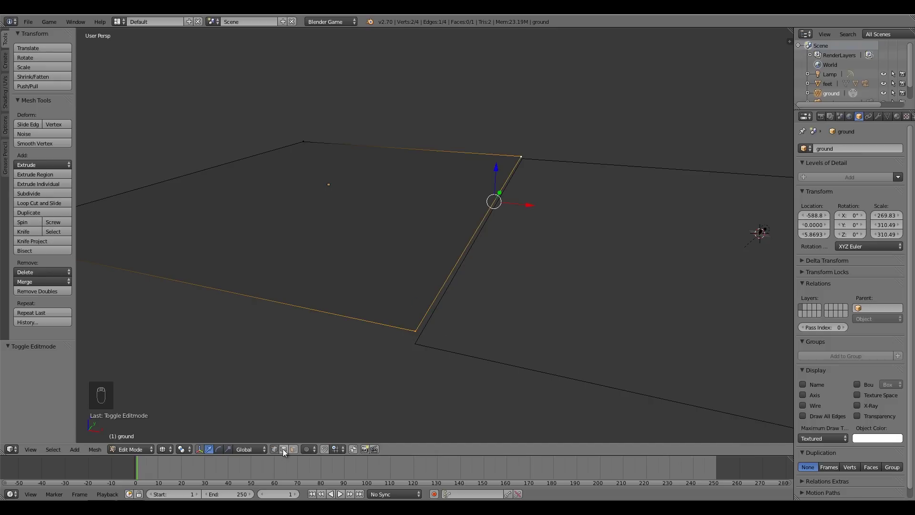
pyautogui.moveTo(479, 238); pyautogui.dragTo(480, 238)
pyautogui.press('KP_1')
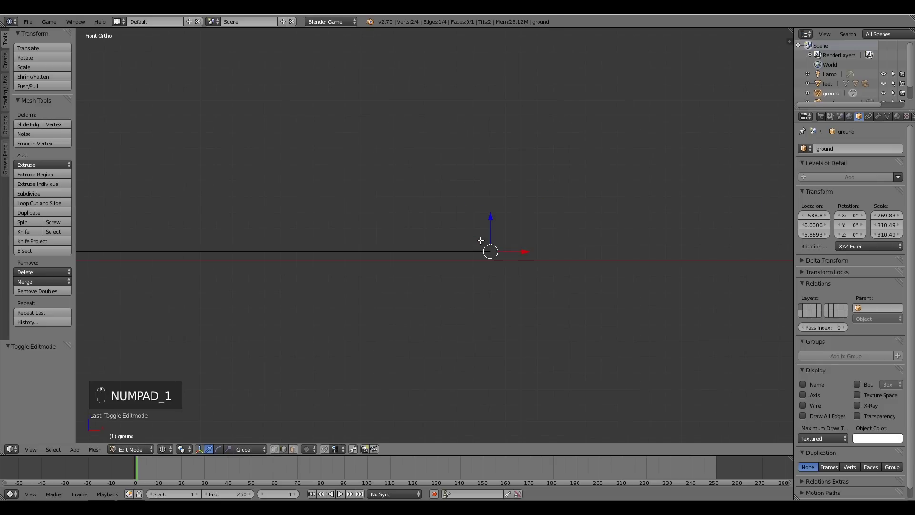
pyautogui.press('e')
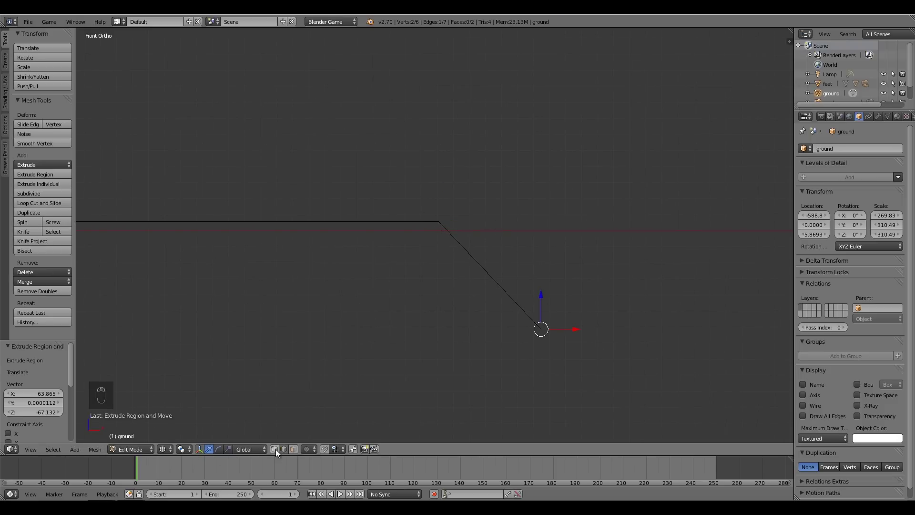
pyautogui.moveTo(278, 453); pyautogui.dragTo(506, 266)
pyautogui.moveTo(505, 266); pyautogui.dragTo(590, 259)
# - Shift the extruded edge outward along X and lower it along Z to steepen the slanted face
pyautogui.moveTo(564, 242); pyautogui.dragTo(574, 246)
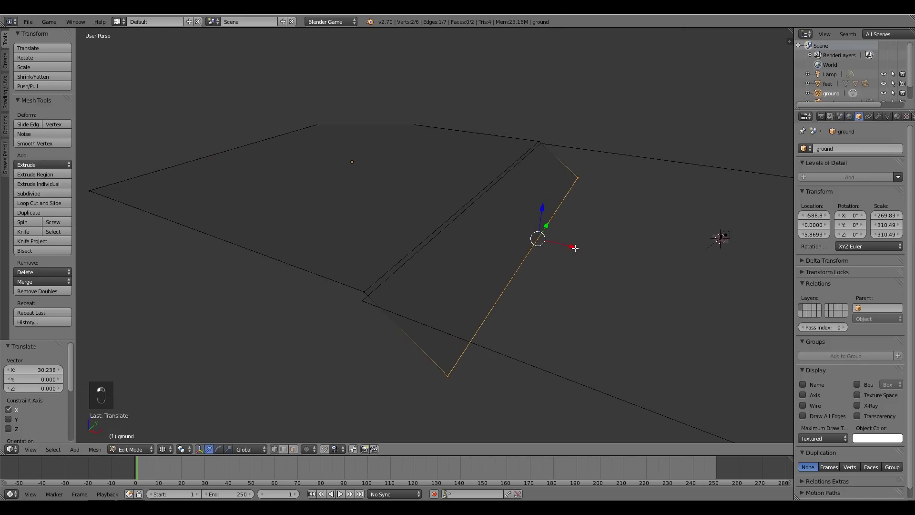
pyautogui.press('g')
pyautogui.click(577, 215)
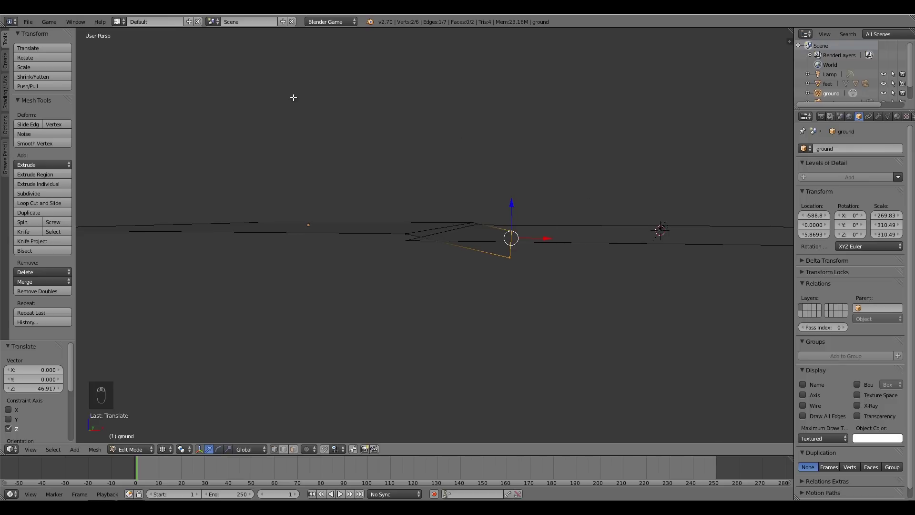
pyautogui.click(514, 195)
pyautogui.click(544, 244)
pyautogui.click(521, 210)
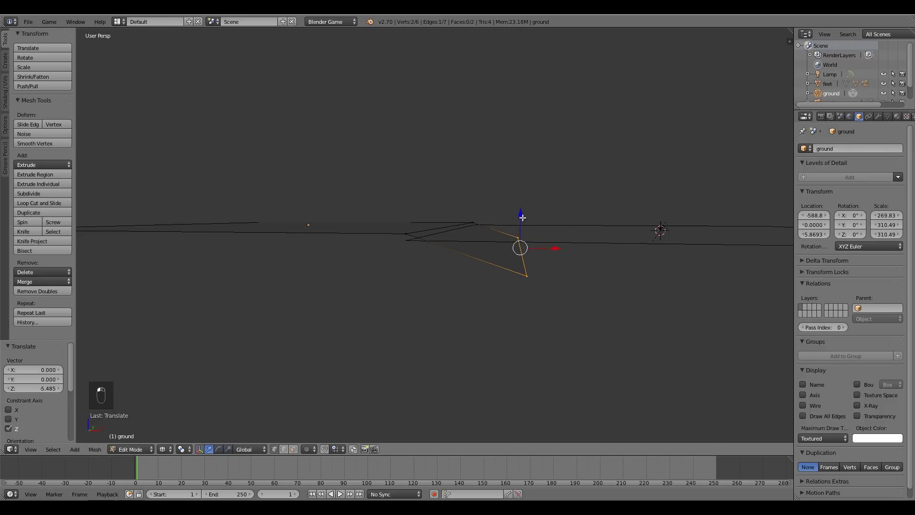
pyautogui.moveTo(477, 251); pyautogui.dragTo(482, 294)
pyautogui.moveTo(483, 275); pyautogui.dragTo(468, 274)
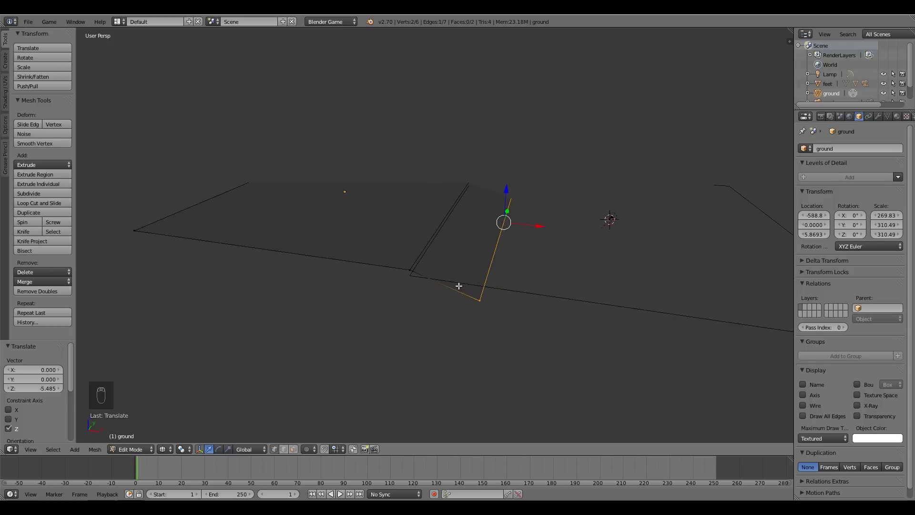
# - Back in Object Mode, tick Actor for the ground, then select the water plane to set its physics
pyautogui.press('Tab')
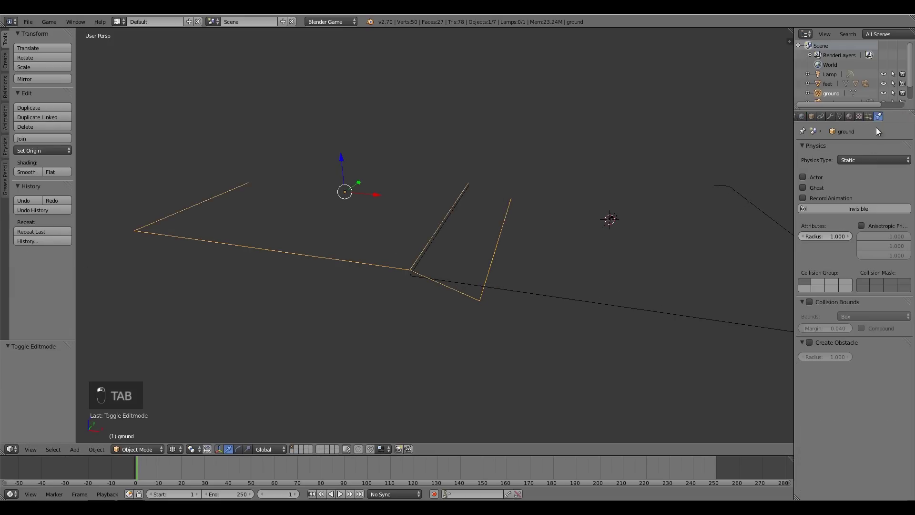
pyautogui.moveTo(806, 177); pyautogui.dragTo(801, 262)
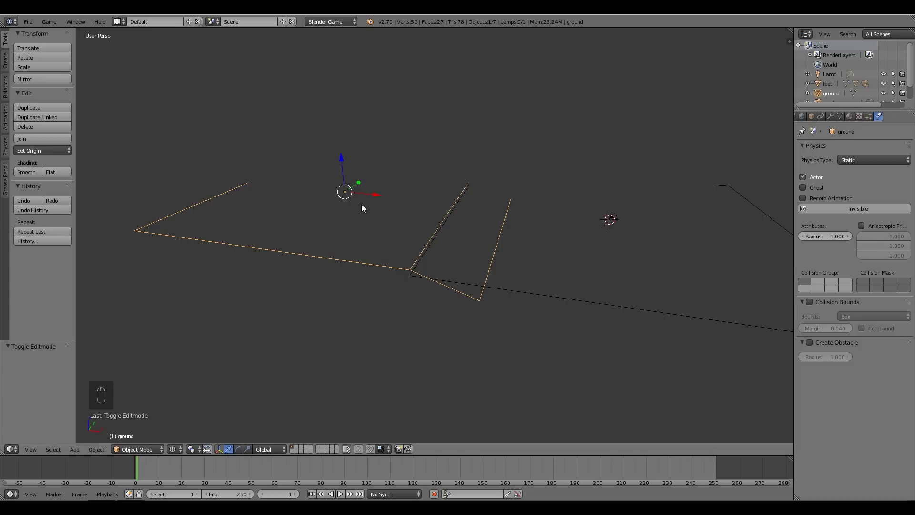
pyautogui.moveTo(504, 277); pyautogui.dragTo(532, 248)
pyautogui.rightClick(531, 248)
pyautogui.moveTo(826, 106); pyautogui.dragTo(809, 171)
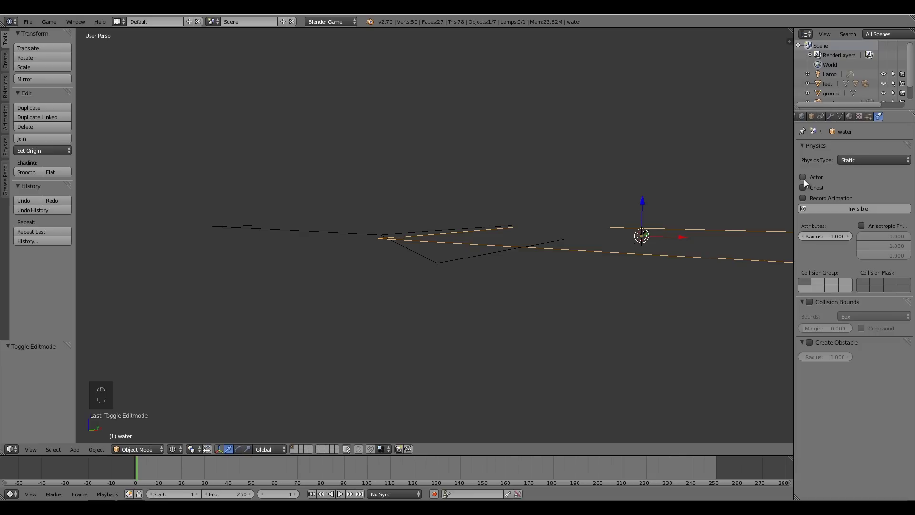
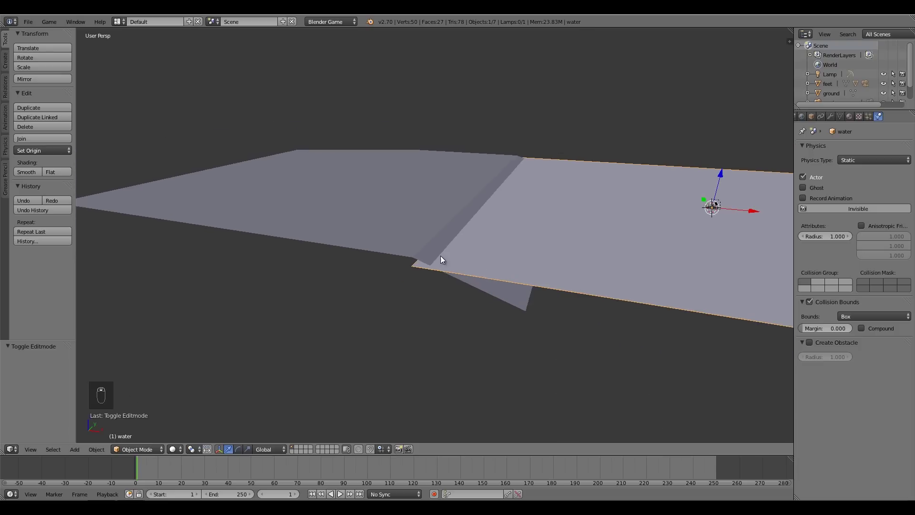
# - Enlarge the water plane, slide it about 15.4 units along X and view it orthographically from above
pyautogui.moveTo(569, 216); pyautogui.dragTo(756, 212)
pyautogui.moveTo(756, 212); pyautogui.dragTo(769, 217)
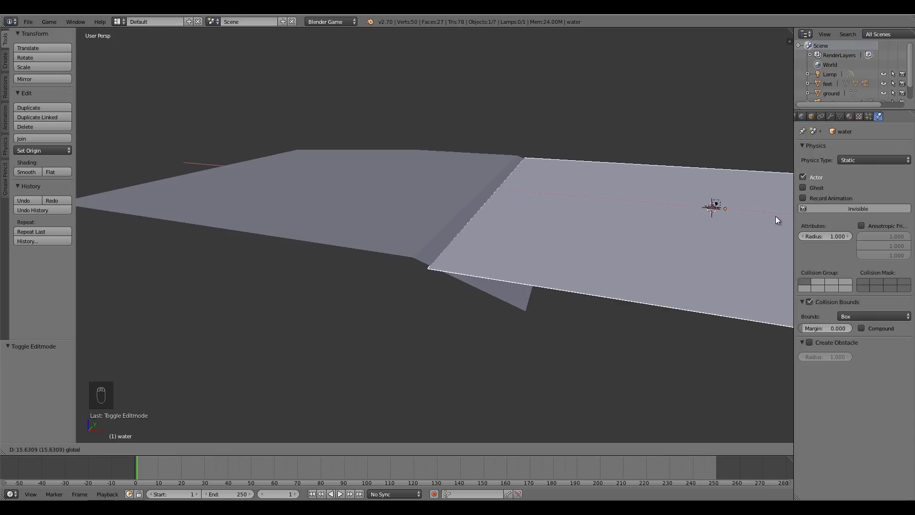
pyautogui.moveTo(569, 266); pyautogui.dragTo(594, 271)
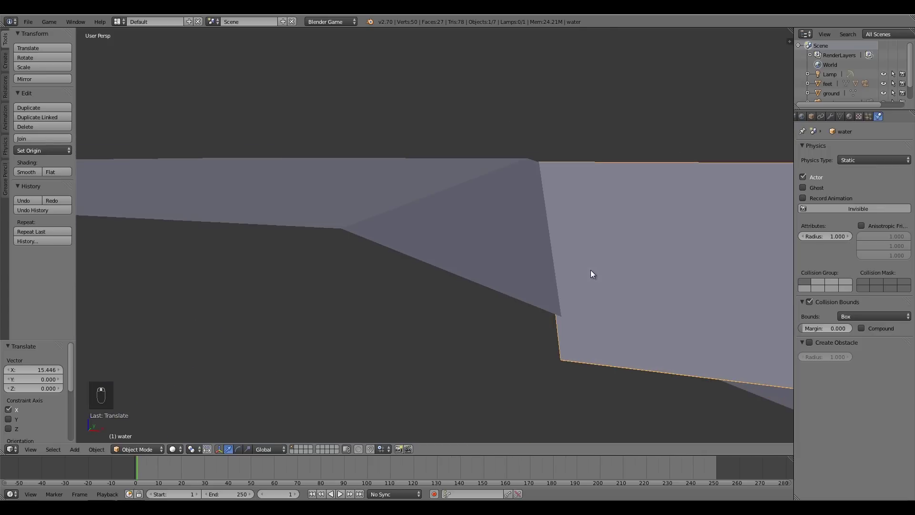
pyautogui.middleClick(570, 267)
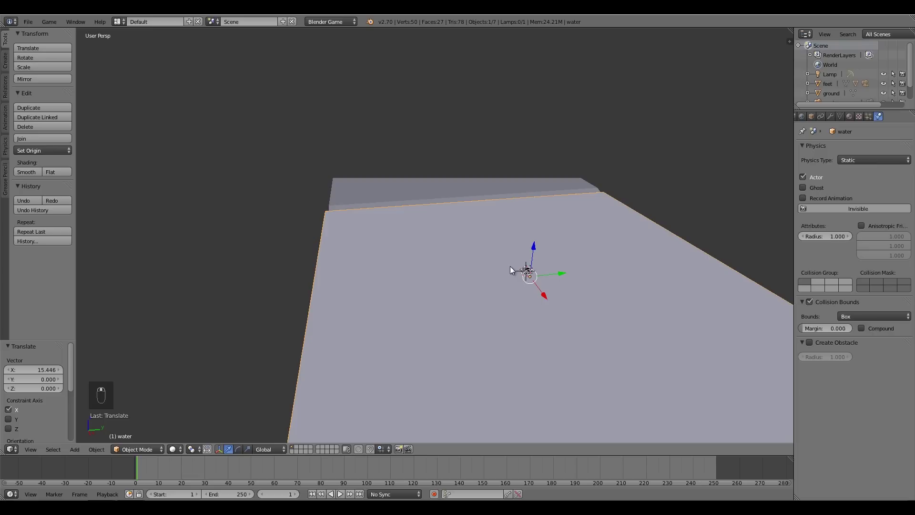
pyautogui.middleClick(408, 297)
pyautogui.press('KP_5')
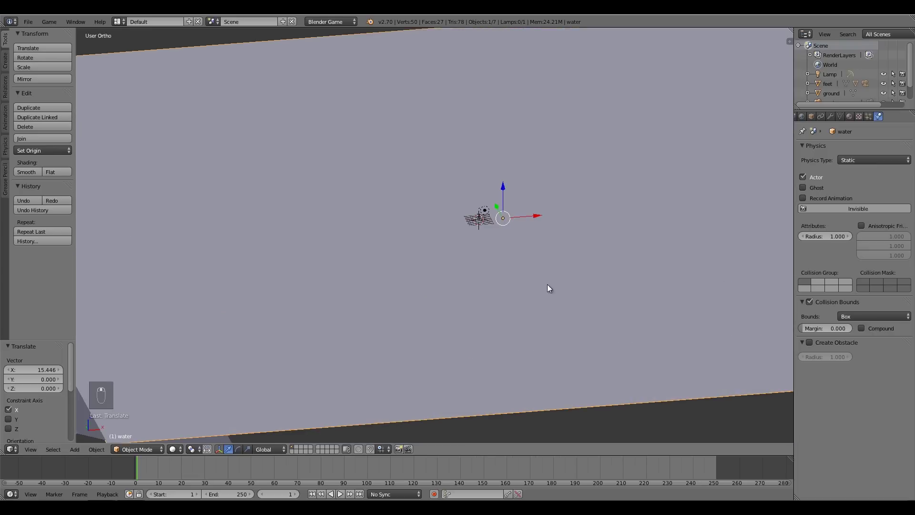
# - Move the feet character along X so it sits over the water and confirm its position
pyautogui.press('a')
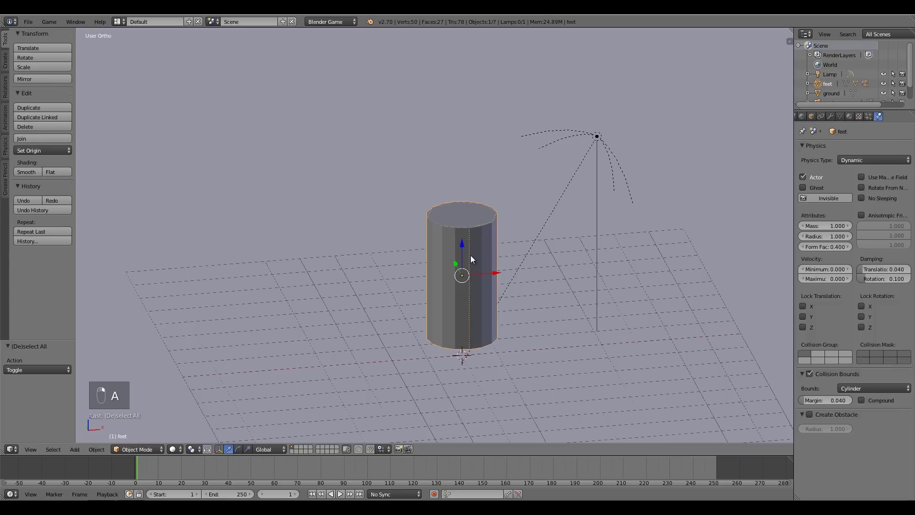
pyautogui.moveTo(487, 288); pyautogui.dragTo(504, 247)
pyautogui.click(504, 247)
pyautogui.moveTo(239, 281); pyautogui.dragTo(212, 313)
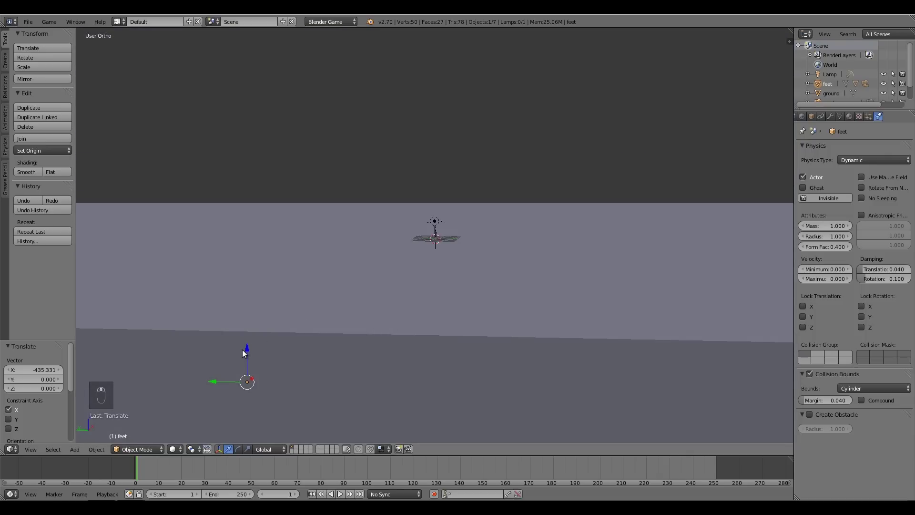
pyautogui.click(251, 333)
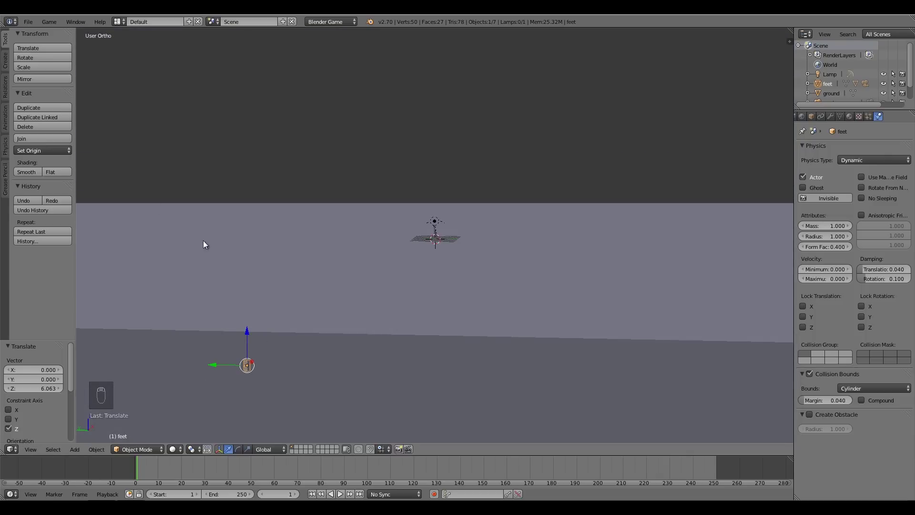
pyautogui.moveTo(434, 227); pyautogui.dragTo(406, 267)
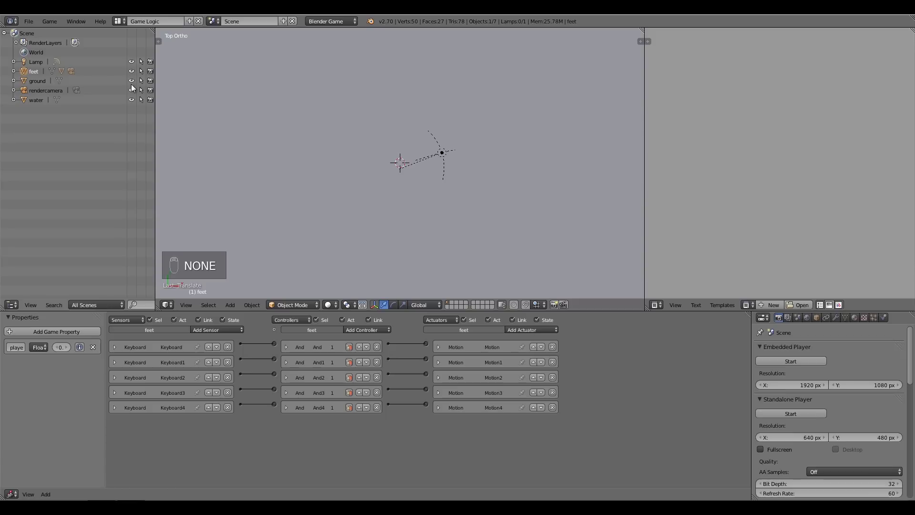
# - Add a game property named swim to the feet object beside player
pyautogui.moveTo(330, 305); pyautogui.dragTo(387, 232)
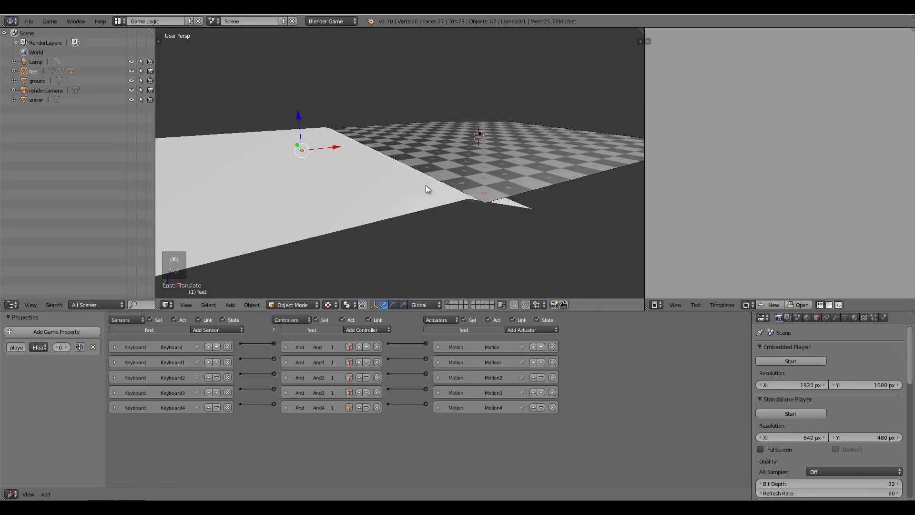
pyautogui.middleClick(407, 186)
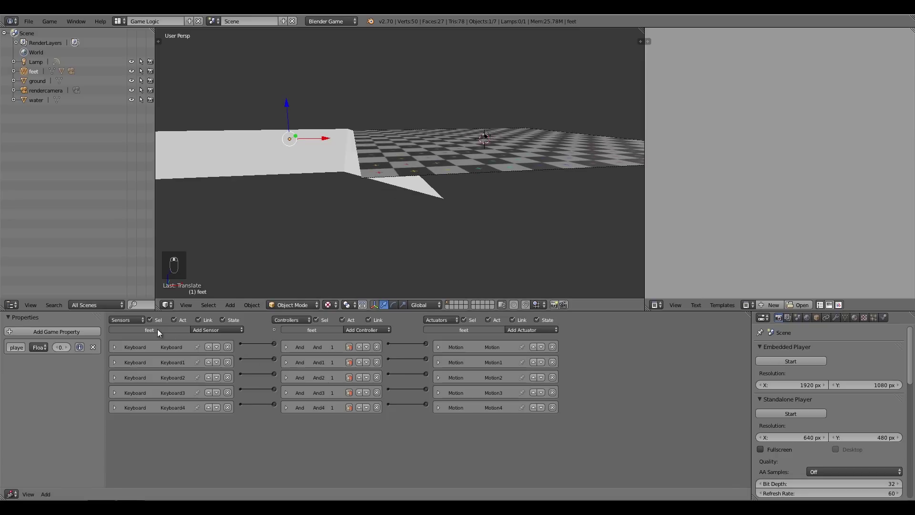
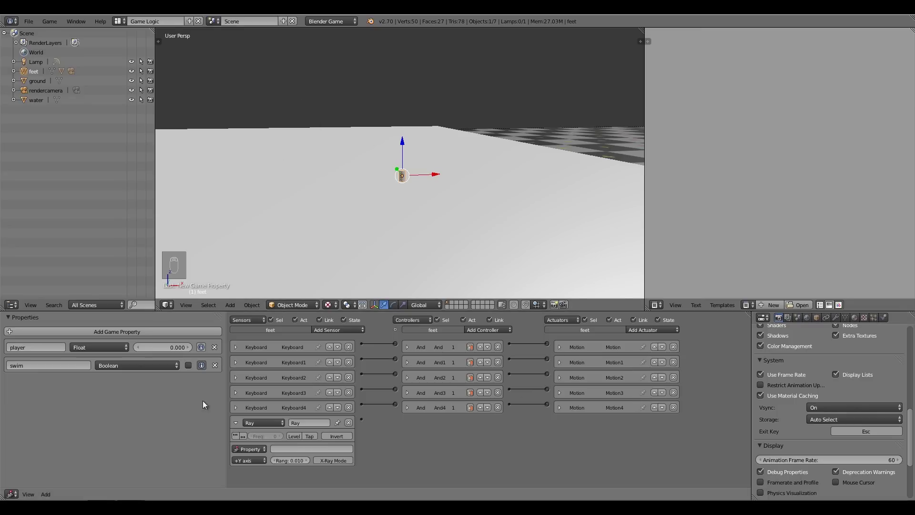
pyautogui.write('(1) feet')
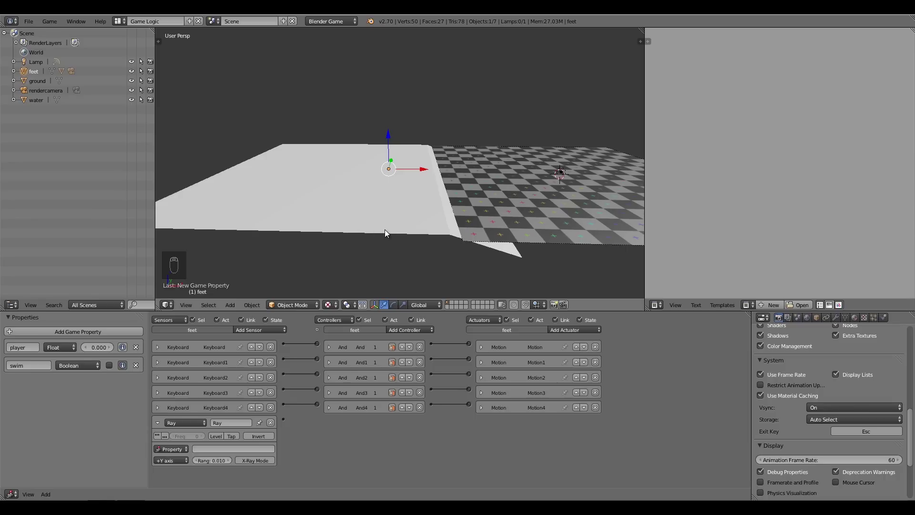
# - Give the ground object a game property named ground and zoom back in on feet
pyautogui.moveTo(388, 231); pyautogui.dragTo(241, 274)
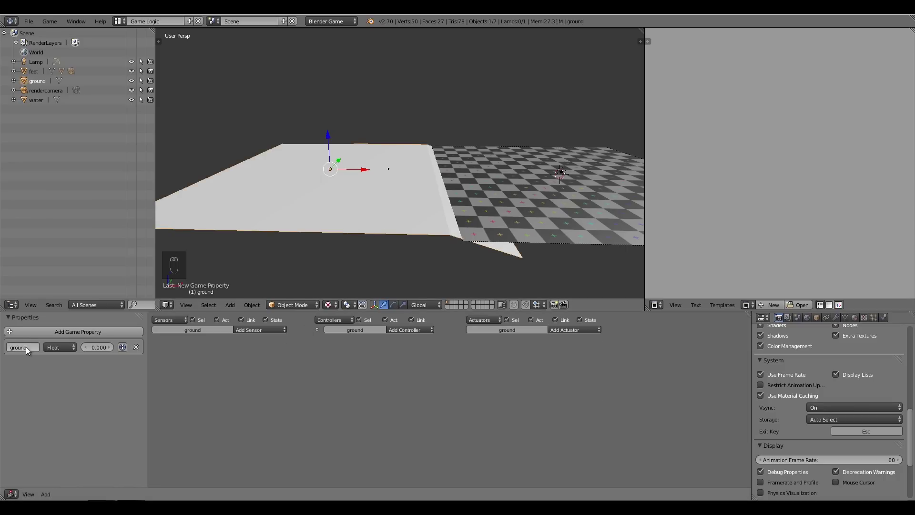
pyautogui.moveTo(360, 249); pyautogui.dragTo(348, 196)
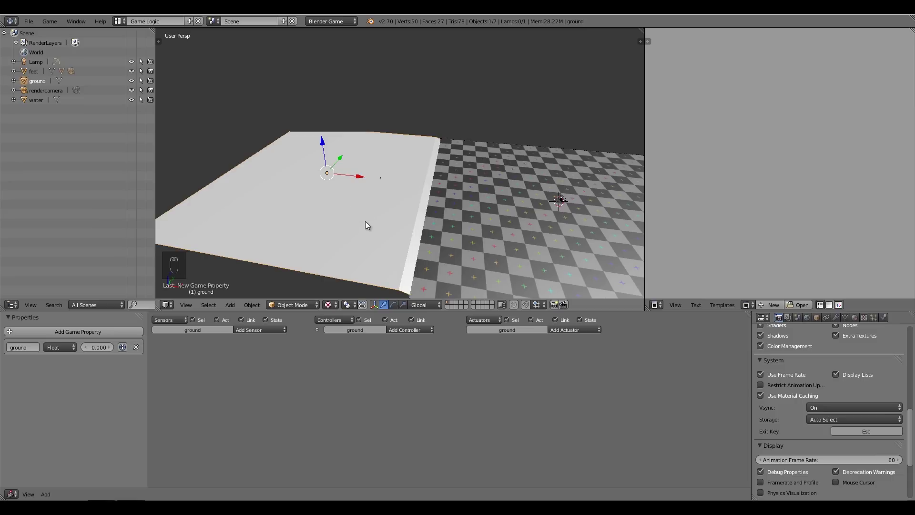
pyautogui.press('ctrl+alt+s')
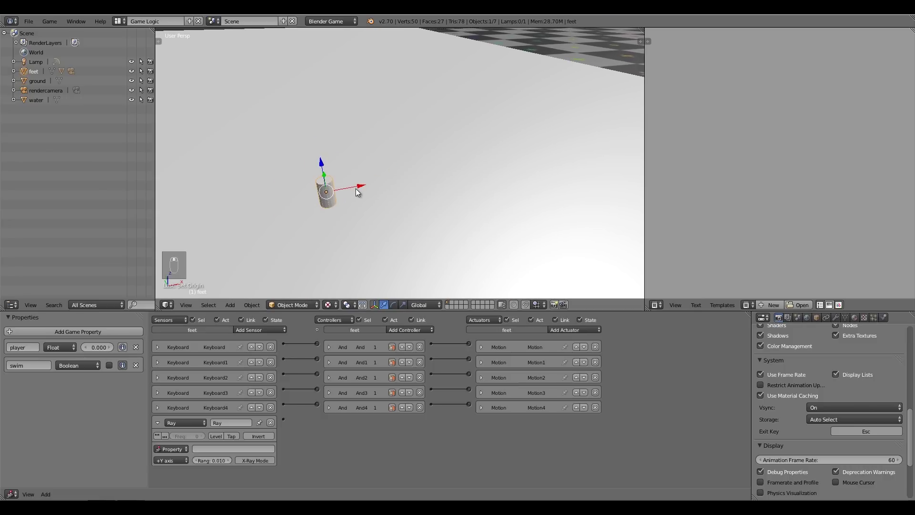
# - Switch to orthographic view and zoom in close on the feet object
pyautogui.press('KP_5')
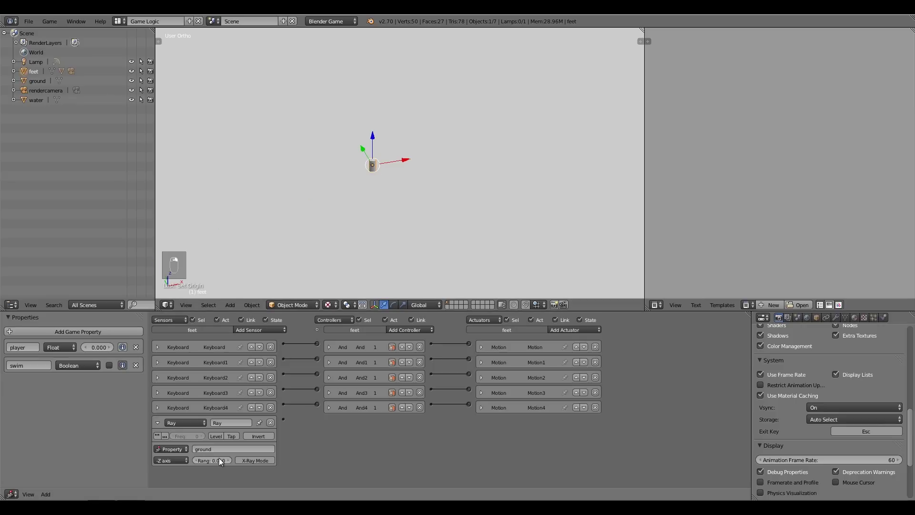
pyautogui.moveTo(324, 120); pyautogui.dragTo(363, 231)
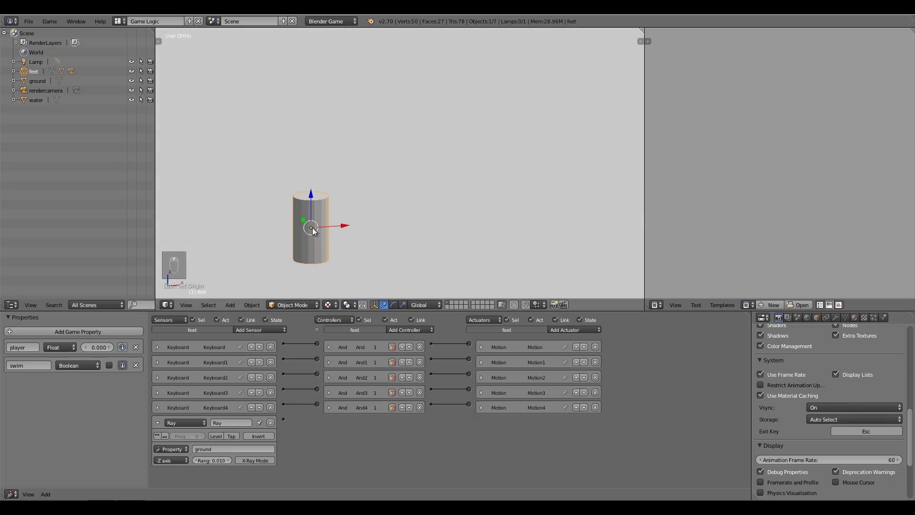
# - Wire the And5 controller into a new Property actuator assigning swim False
pyautogui.moveTo(315, 231); pyautogui.dragTo(312, 264)
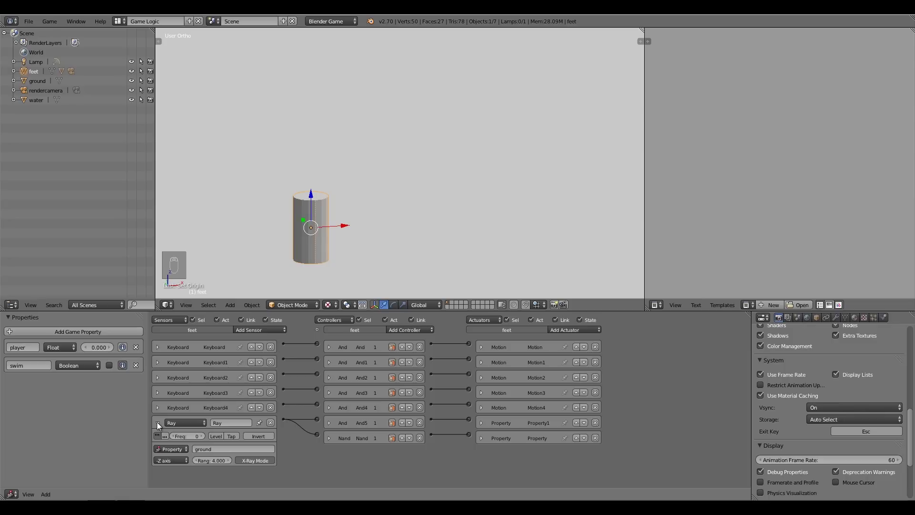
# - Link And6–And9 to Motion5–Motion8, with Motion8 moving -0.03 along Y
pyautogui.moveTo(359, 239); pyautogui.dragTo(309, 329)
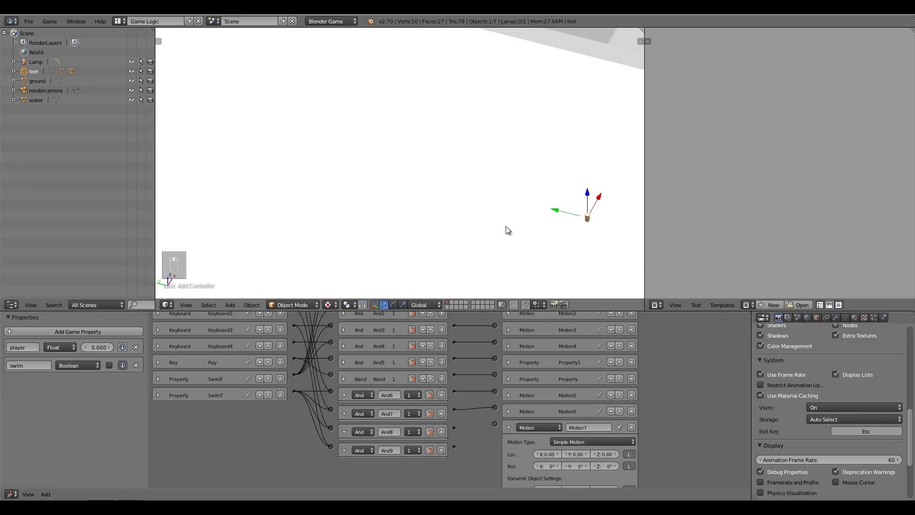
pyautogui.write('(1) fe')
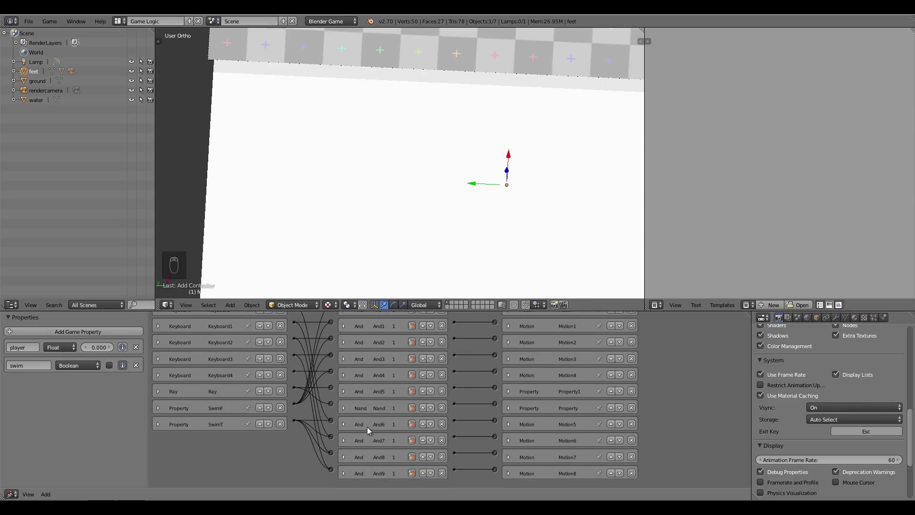
# - Look through the scene camera before starting the game engine
pyautogui.press('KP_0')
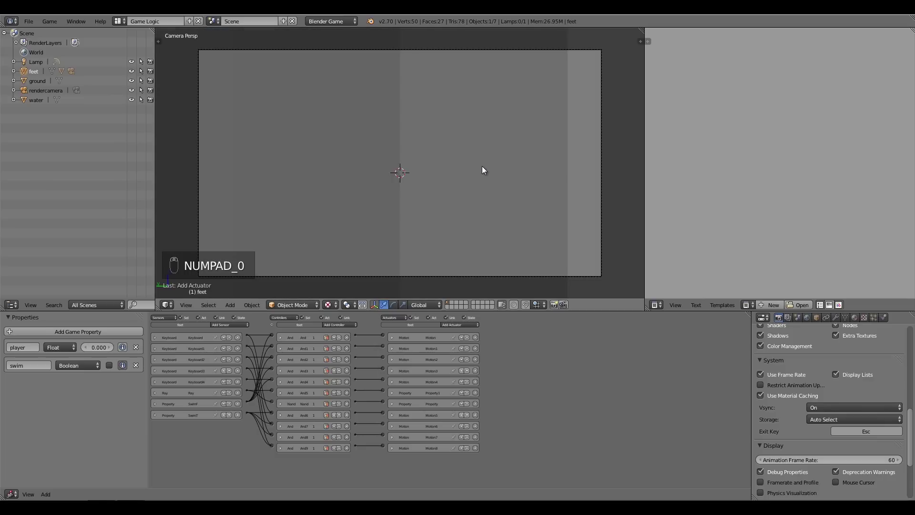
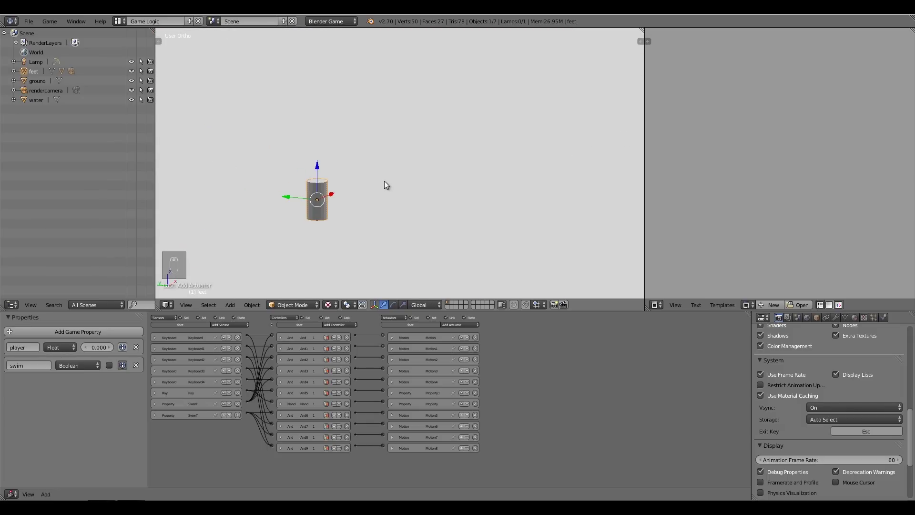
# - Show the scene in wireframe and select the head object holding the camera
pyautogui.press('KP_1')
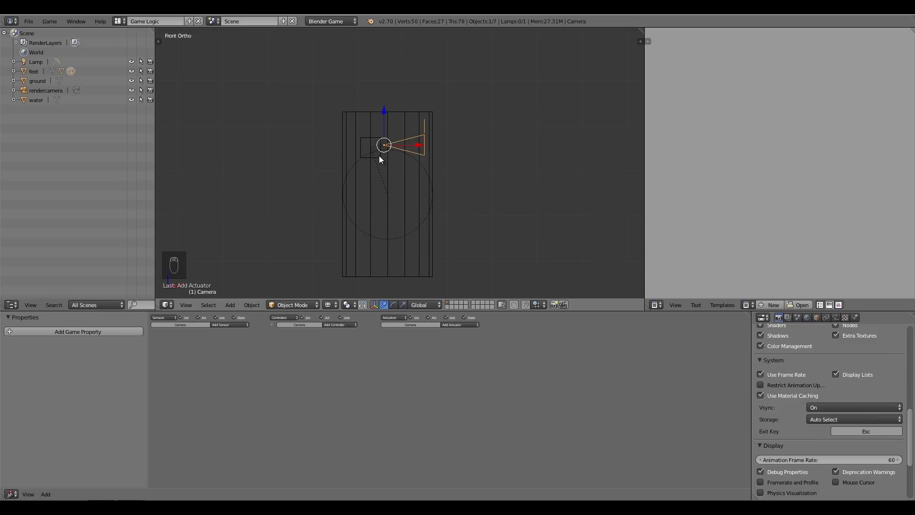
pyautogui.click(382, 158)
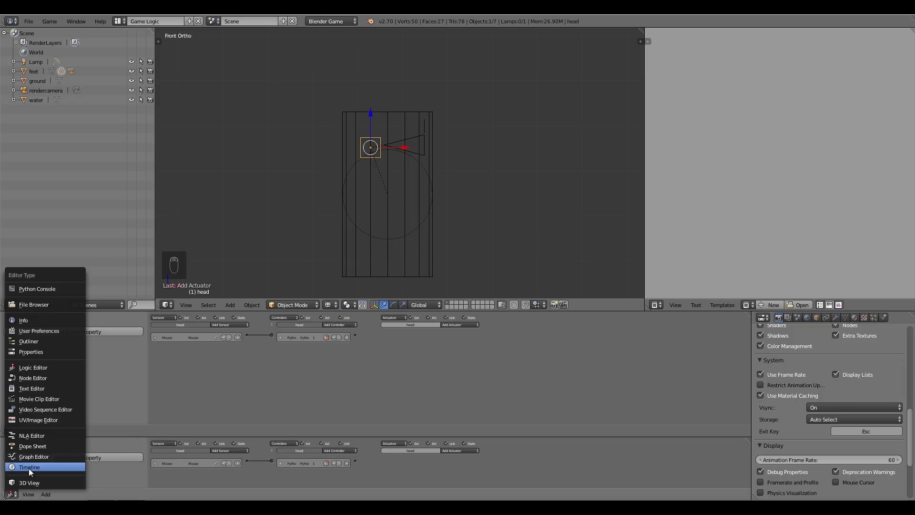
# - Show the Timeline and keyframe the head's location at frame 0
pyautogui.click(15, 457)
pyautogui.press('i')
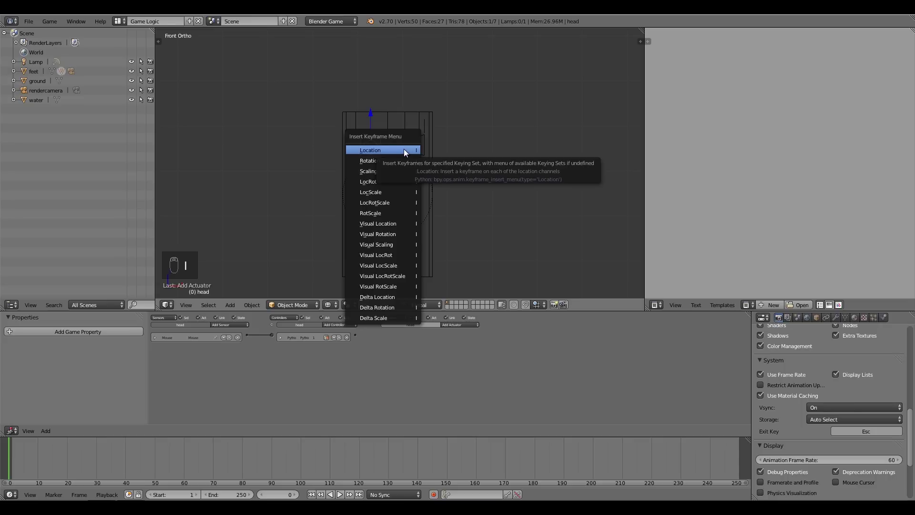
pyautogui.moveTo(84, 467); pyautogui.dragTo(99, 464)
# - At frame 30, lower the head to the cylinder's bottom and keyframe its location
pyautogui.click(407, 141)
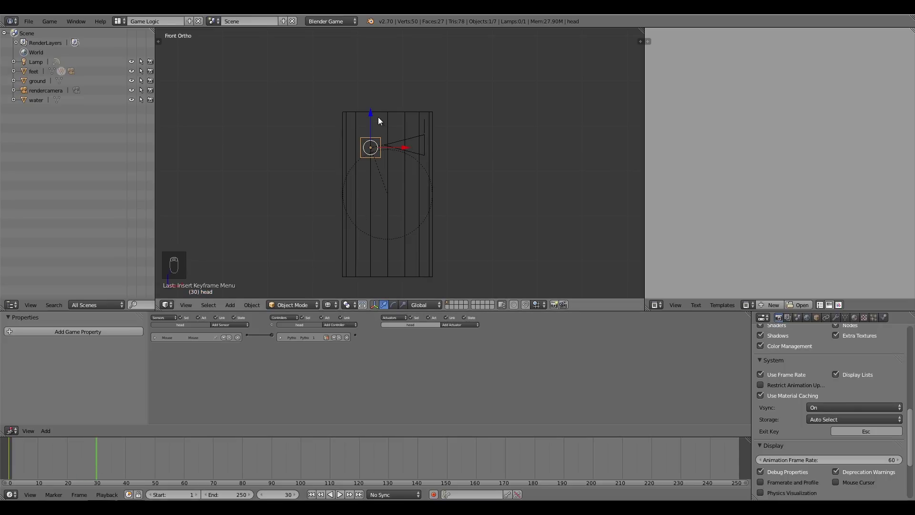
pyautogui.moveTo(374, 118); pyautogui.dragTo(377, 219)
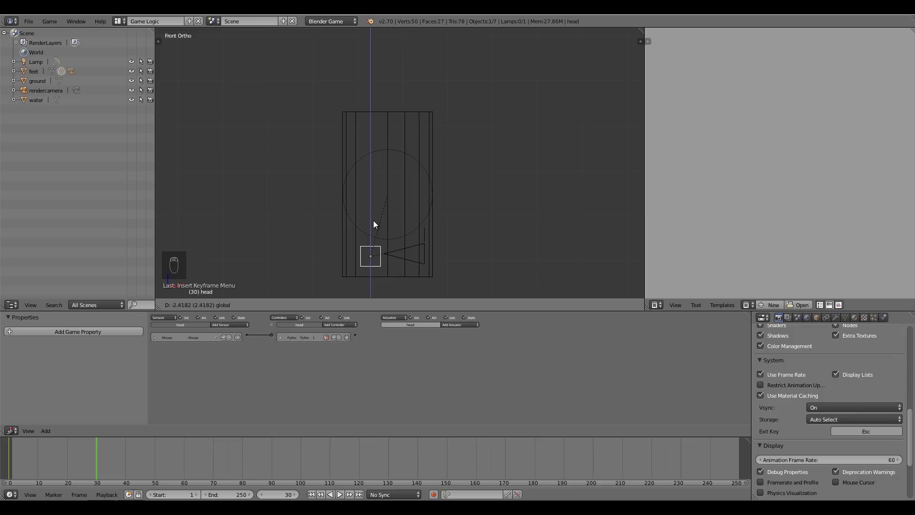
pyautogui.press('i')
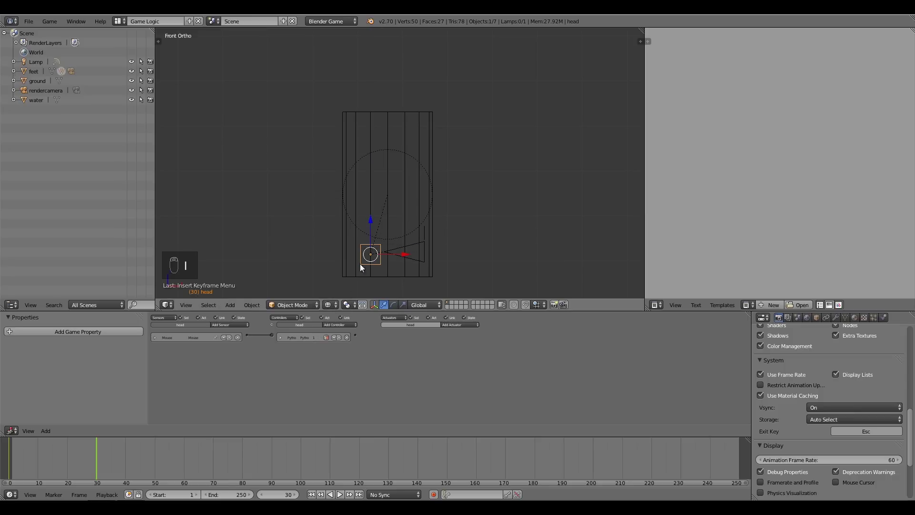
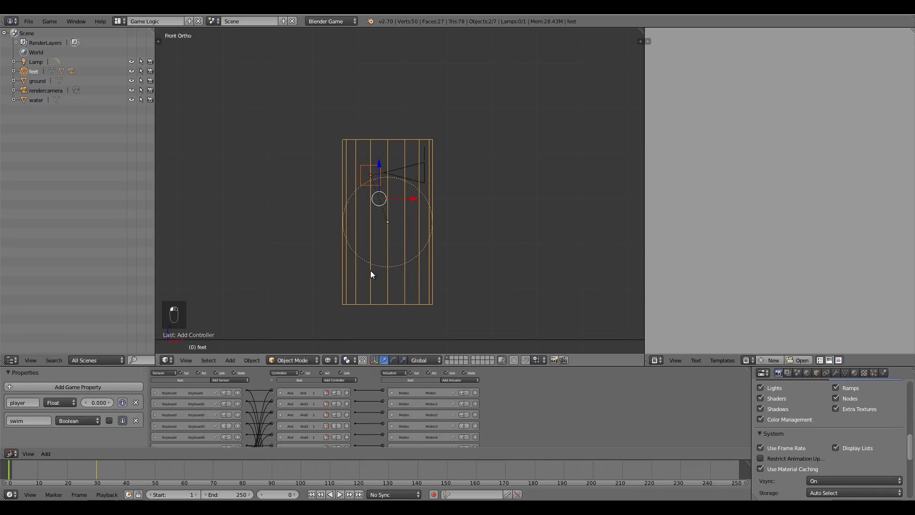
# - Look through the camera before adding the head's Action actuator
pyautogui.press('KP_0')
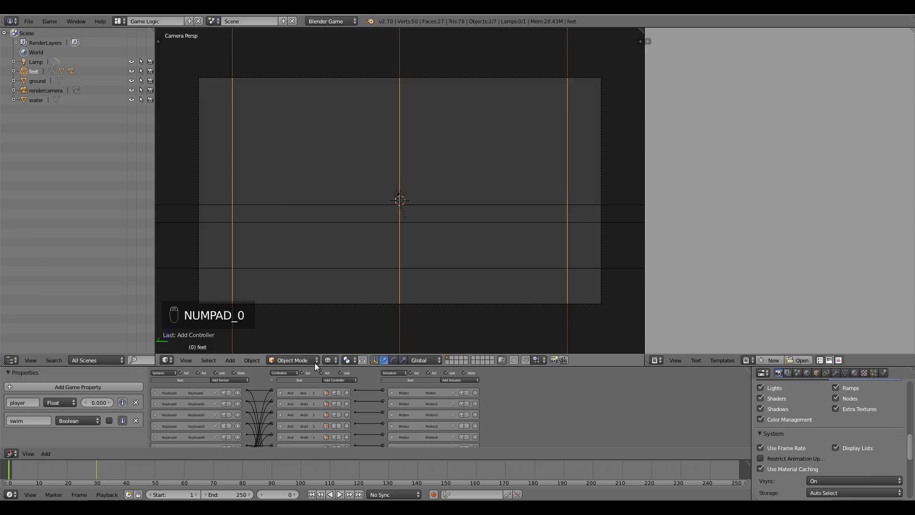
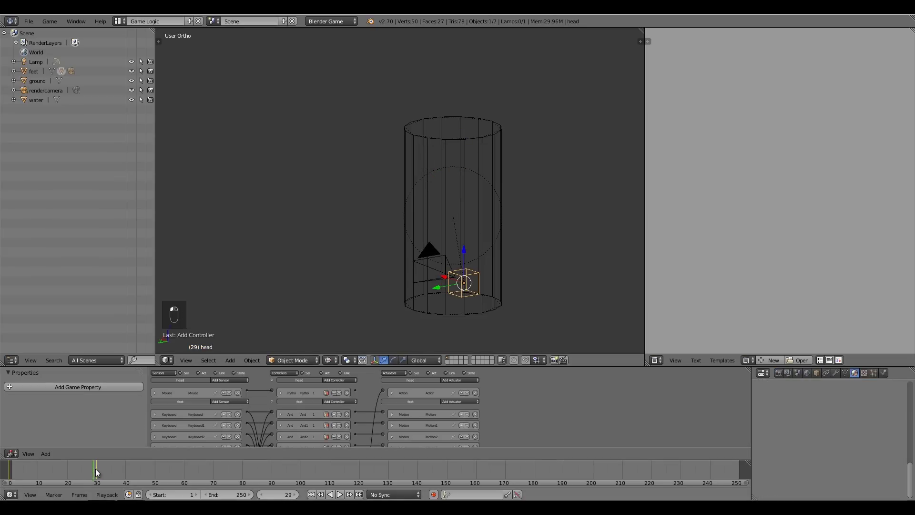
# - Zoom onto the head, switch to textured shading and test-run the game (feet swim reads FALSE)
pyautogui.moveTo(378, 249); pyautogui.dragTo(248, 244)
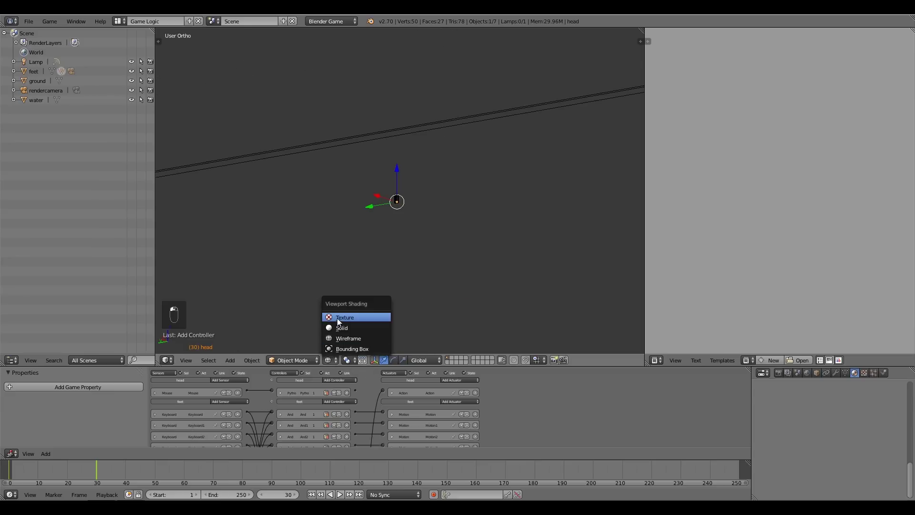
pyautogui.moveTo(338, 252); pyautogui.dragTo(389, 241)
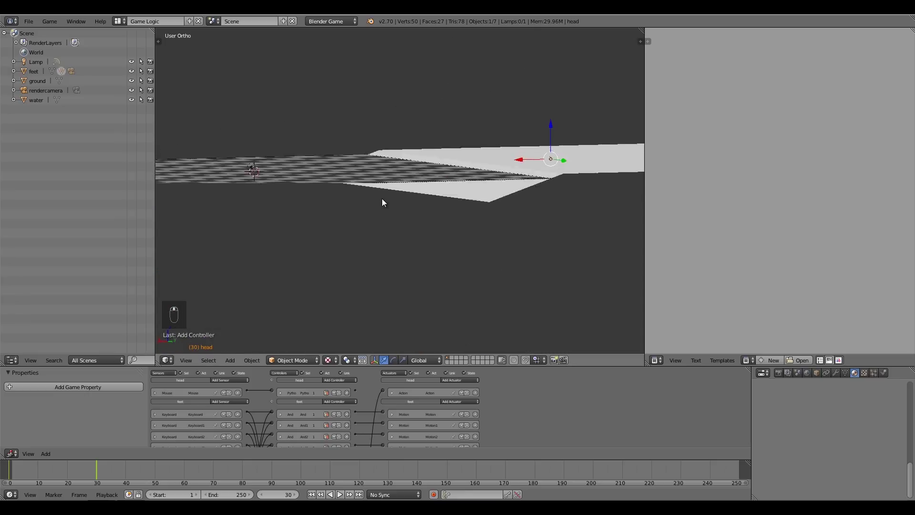
pyautogui.press('p')
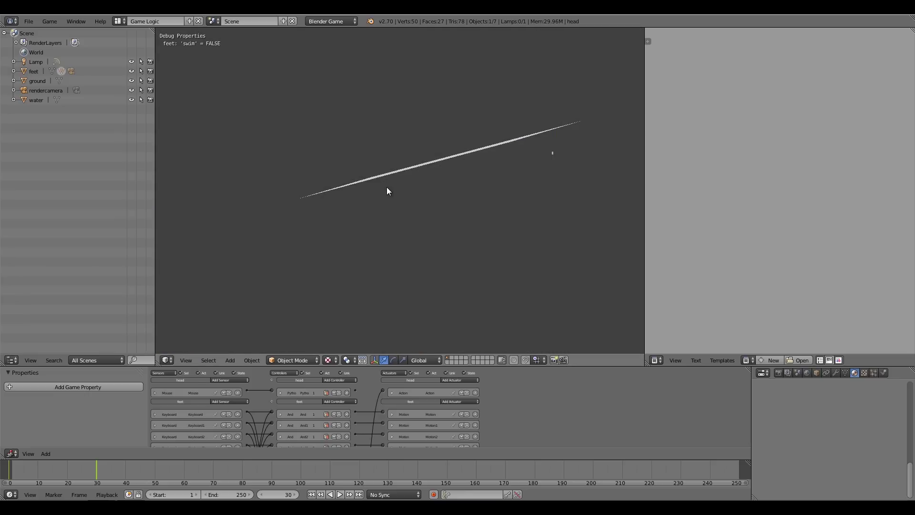